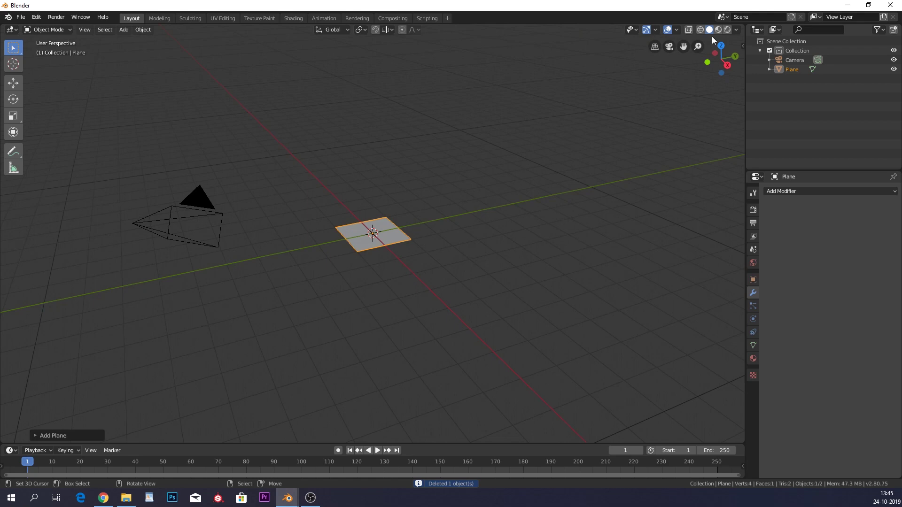
Select the plane and scale it up to cover a larger area
click(410, 177)
middle_click(410, 177)
scroll(up, 3)
scroll(down, 3)
key(w)
scroll(down, 3)
Subdivide the plane in Edit Mode into a 16×16 grid of 256 faces and return to Object Mode
key(Tab)
key(w)
key(w)
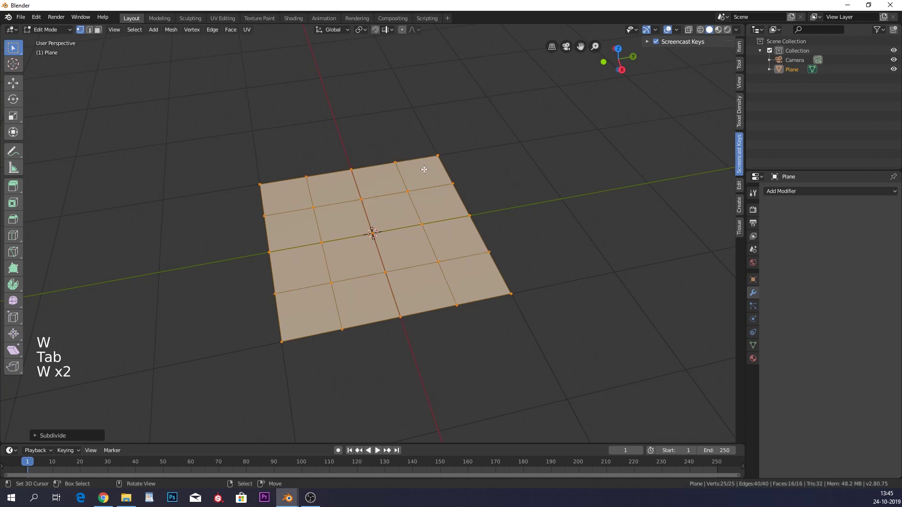
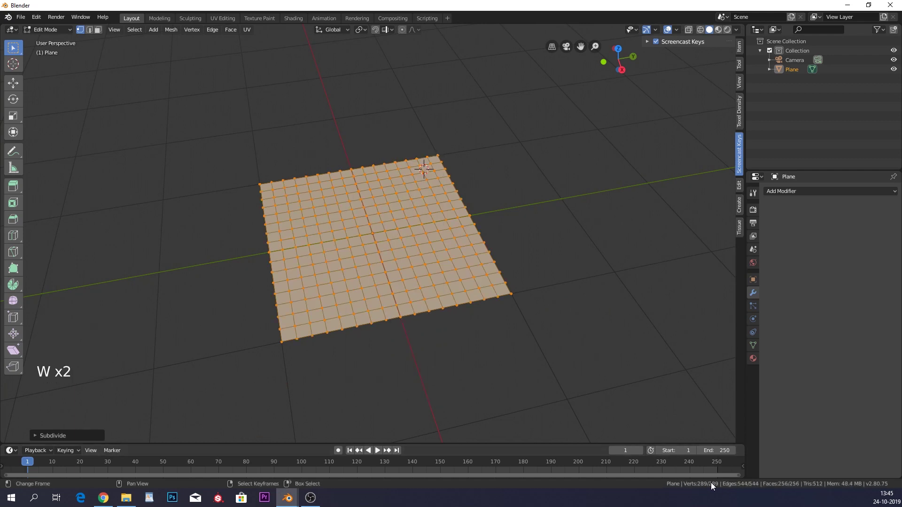
key(Tab)
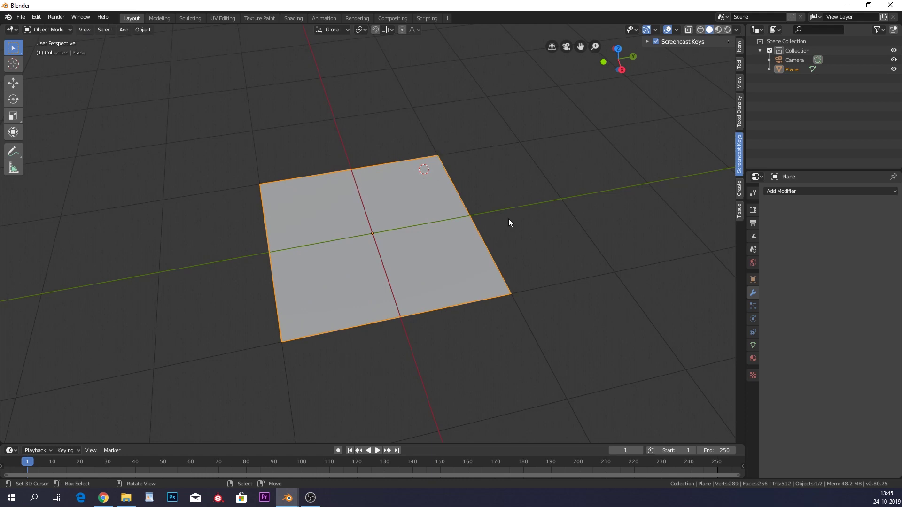
Add a mesh circle with 6 vertices and move the hexagon beside the plane
key(shift+a)
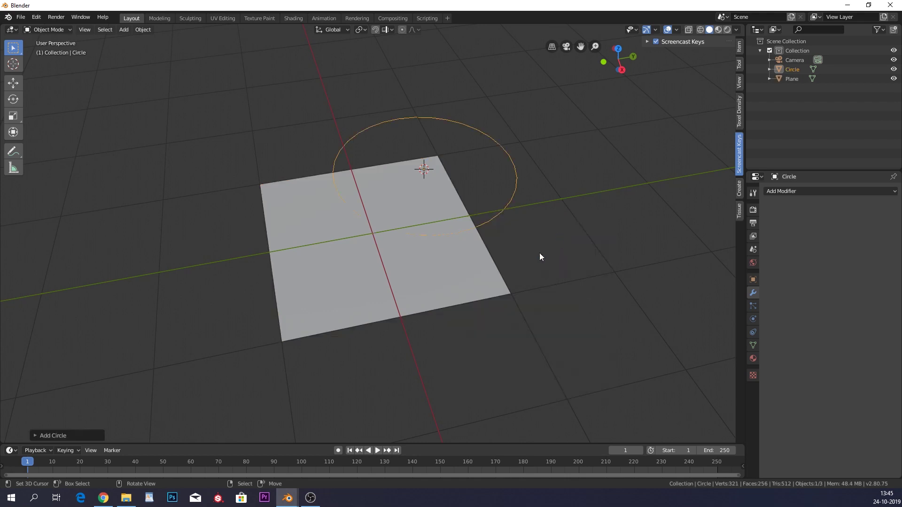
click(42, 434)
click(113, 332)
middle_click(519, 169)
key(KP_7)
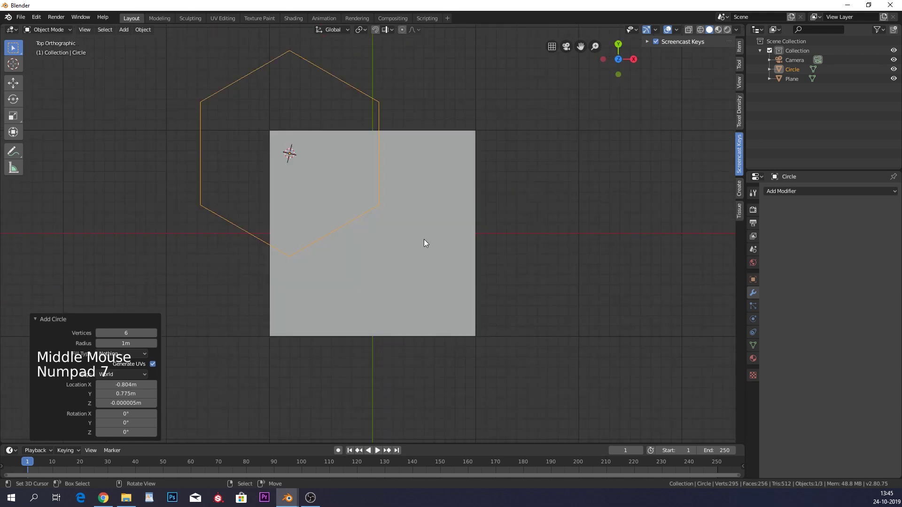
key(g)
middle_click(527, 129)
Extrude the hexagon upward into a prism and cap its top face
key(s)
middle_click(542, 256)
key(Tab)
key(e)
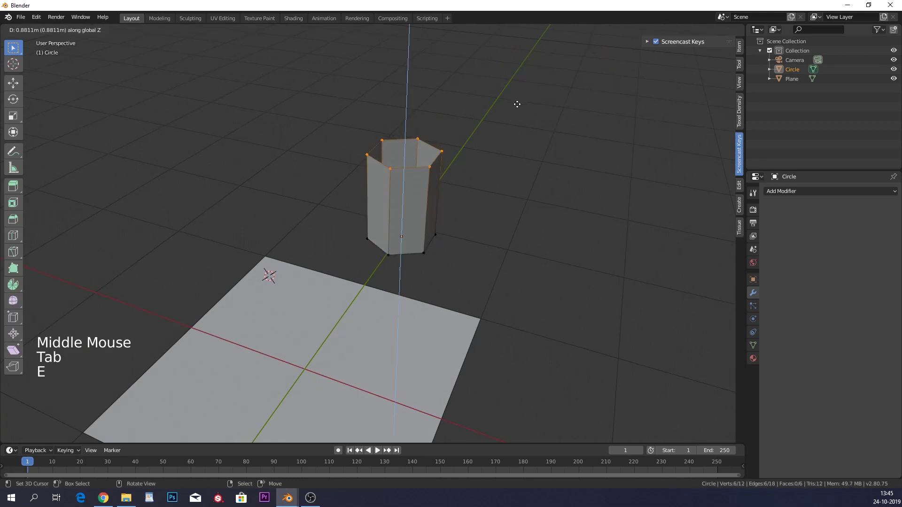
key(e)
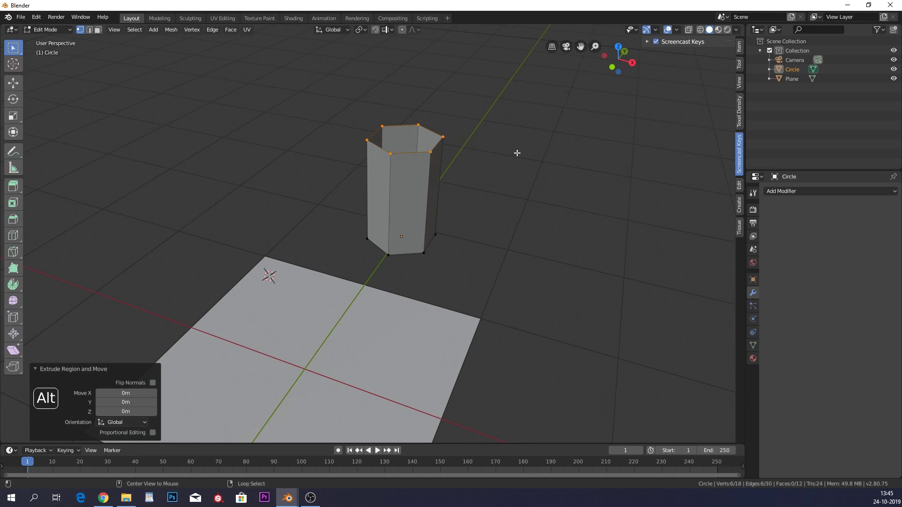
key(alt+n)
key(alt+m)
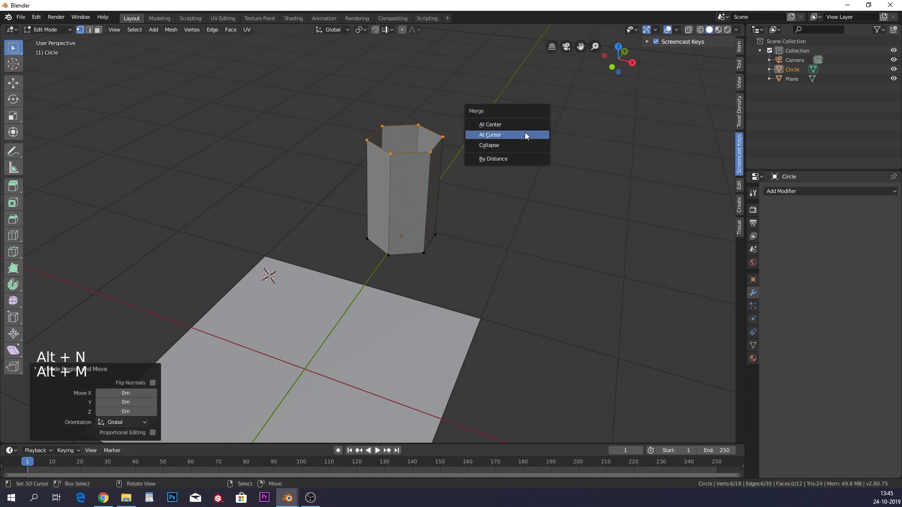
key(Tab)
Orbit the view to inspect the finished hexagonal prism
middle_click(438, 163)
scroll(down, 3)
middle_click(413, 174)
middle_click(324, 276)
scroll(up, 3)
middle_click(363, 231)
Give the plane a new Hair particle system with 289 particles, matching its vertex count
right_click(369, 224)
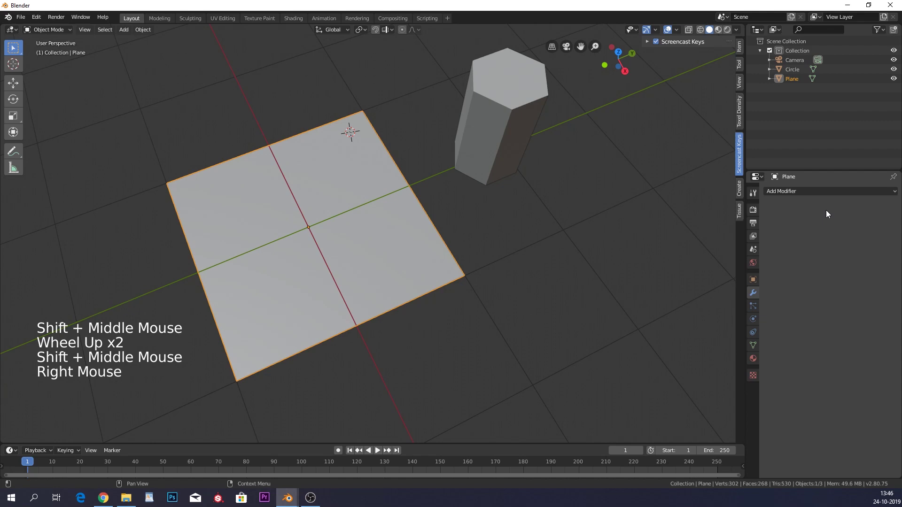
click(753, 309)
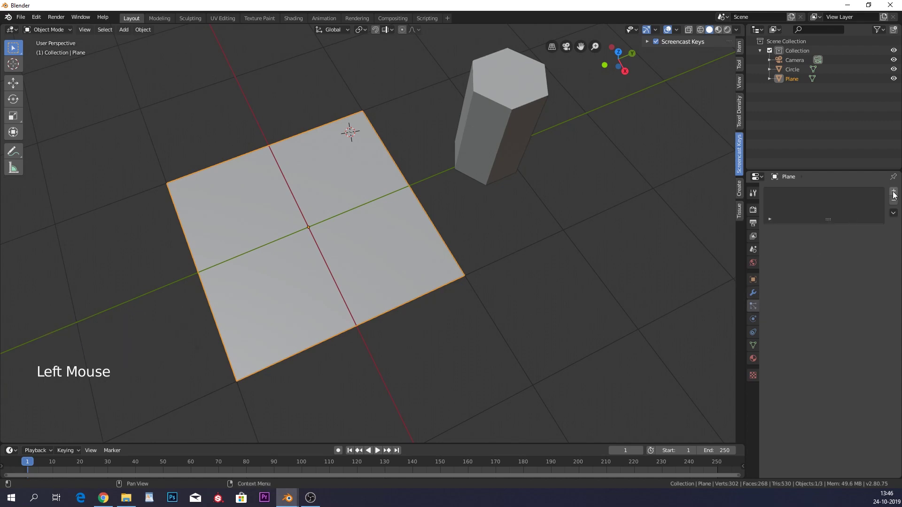
click(894, 193)
click(872, 246)
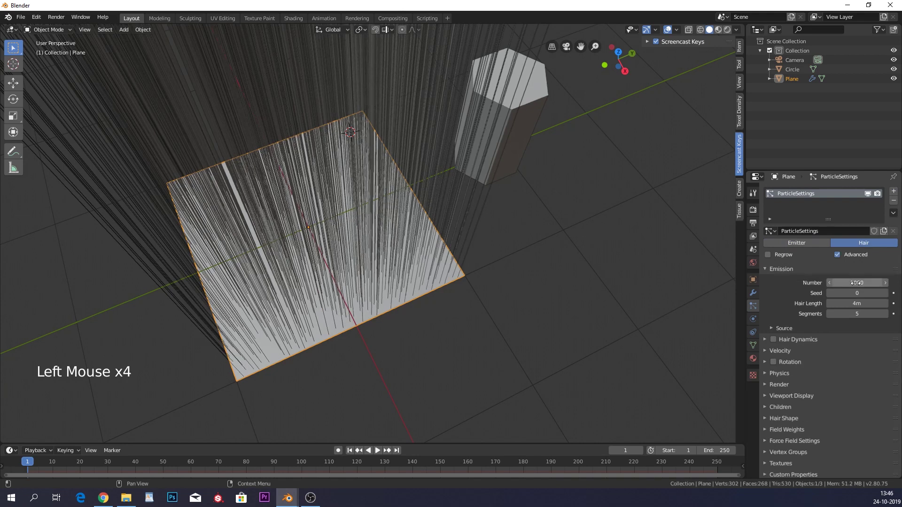
click(815, 343)
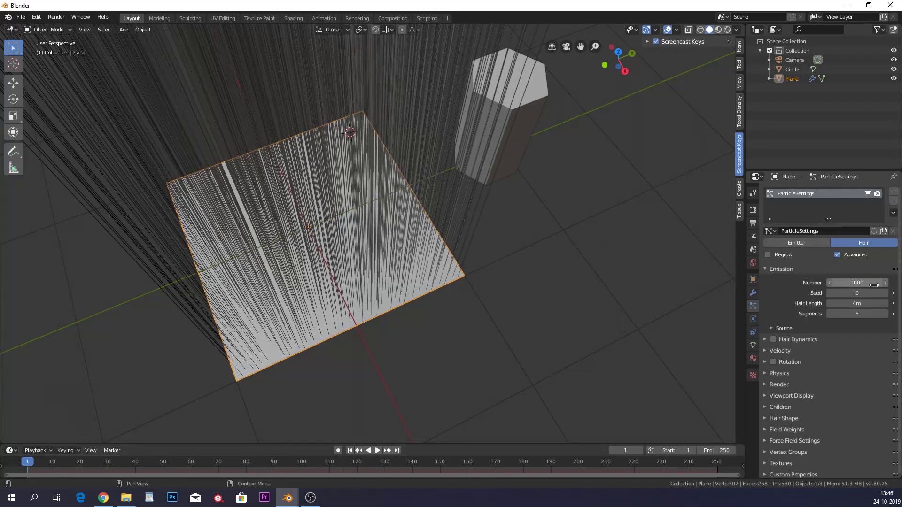
right_click(414, 262)
key(Tab)
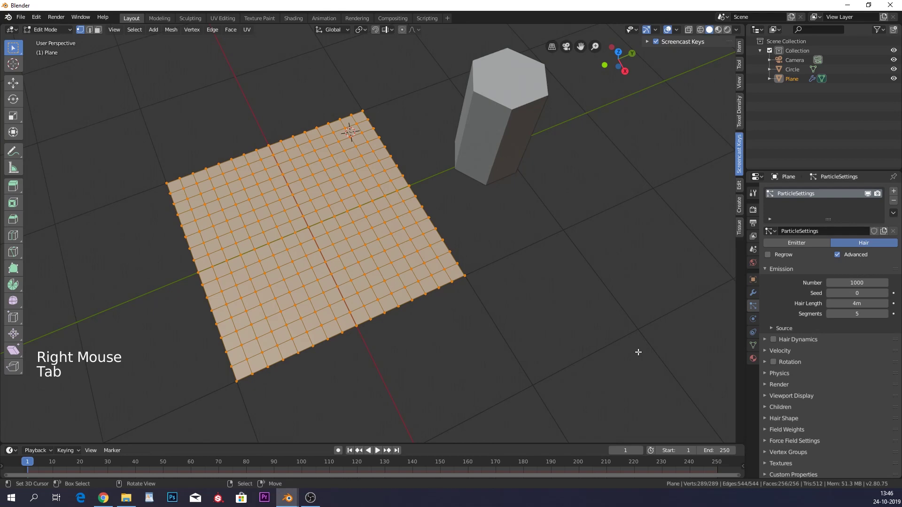
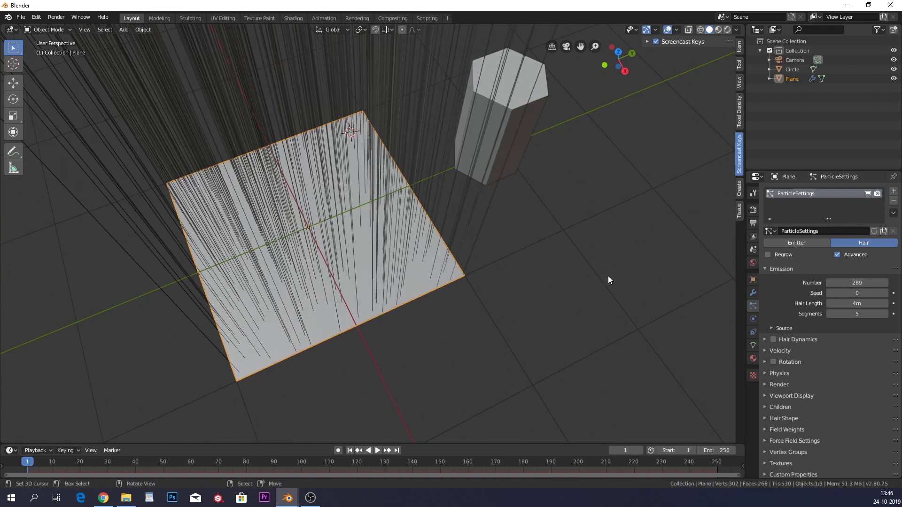
Set the hair source to emit from vertices with Random Order turned off
click(790, 330)
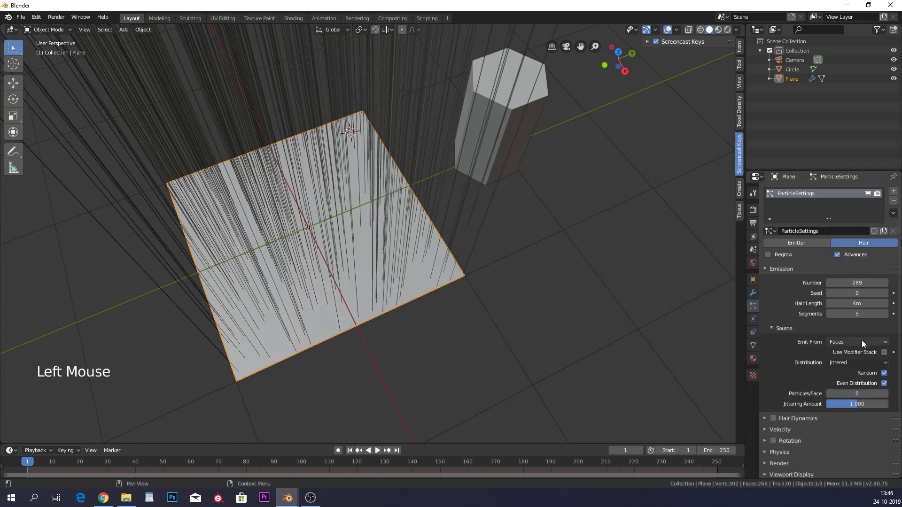
click(853, 356)
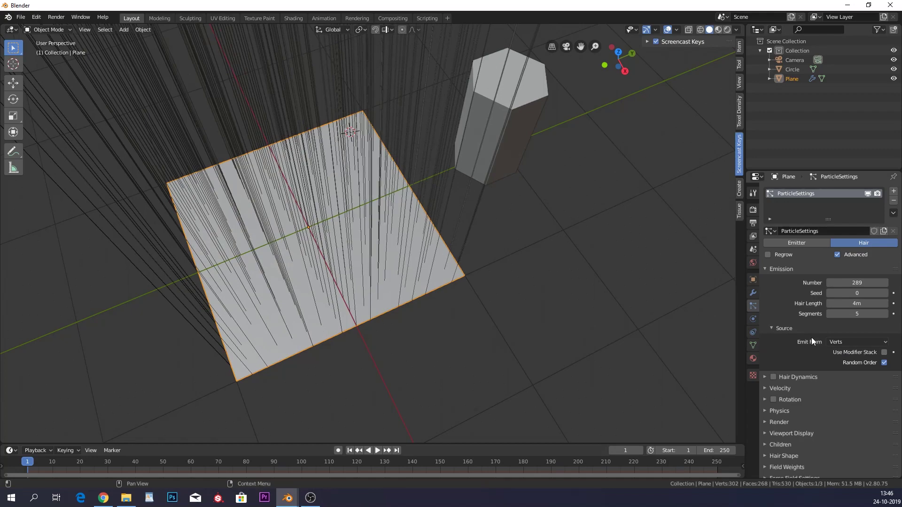
click(888, 366)
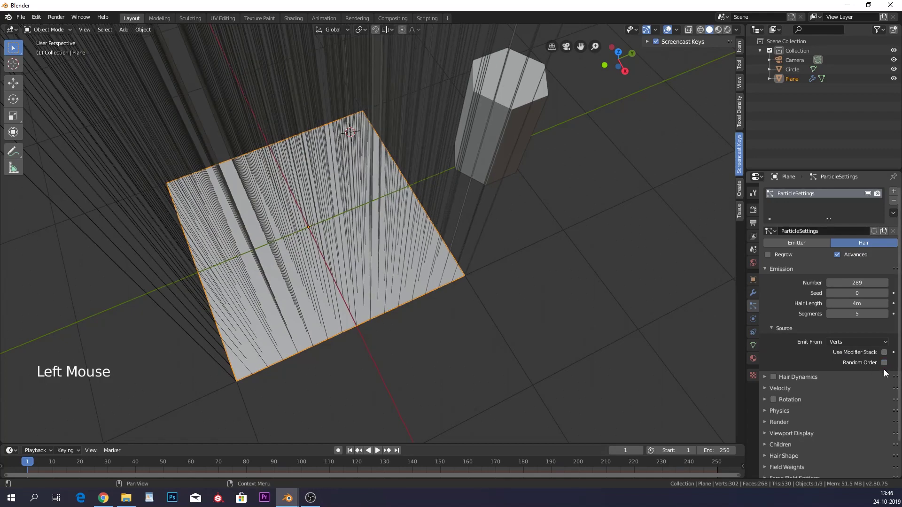
middle_click(391, 231)
scroll(down, 3)
middle_click(387, 260)
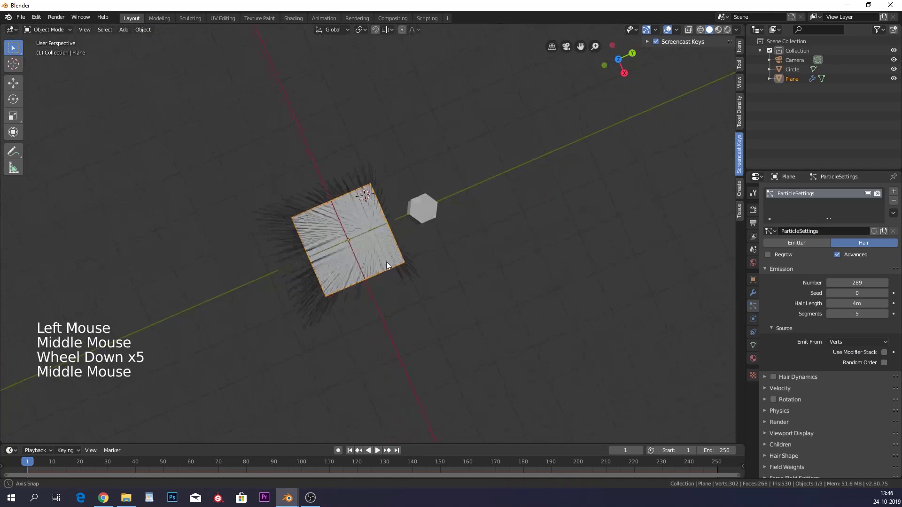
scroll(up, 3)
middle_click(422, 267)
scroll(up, 3)
scroll(down, 3)
scroll(down, 3)
Set the particles' Render As mode to Object
click(792, 383)
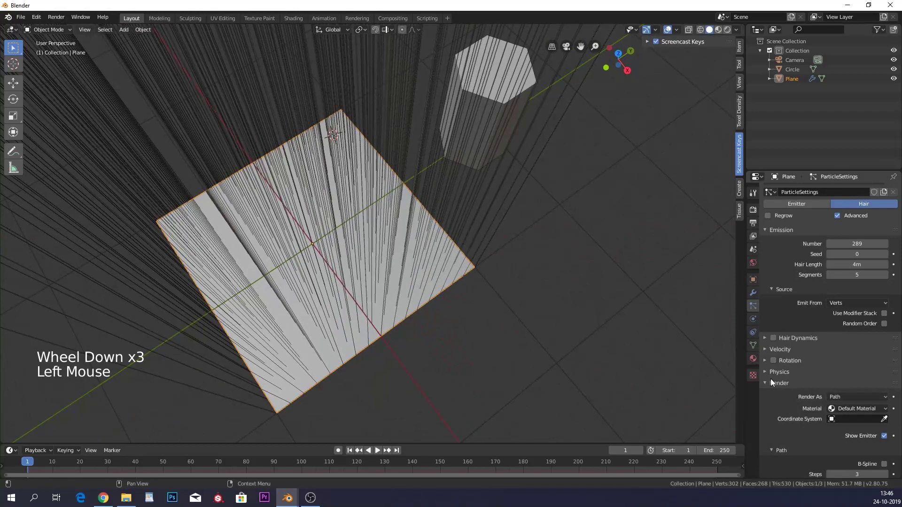
click(851, 429)
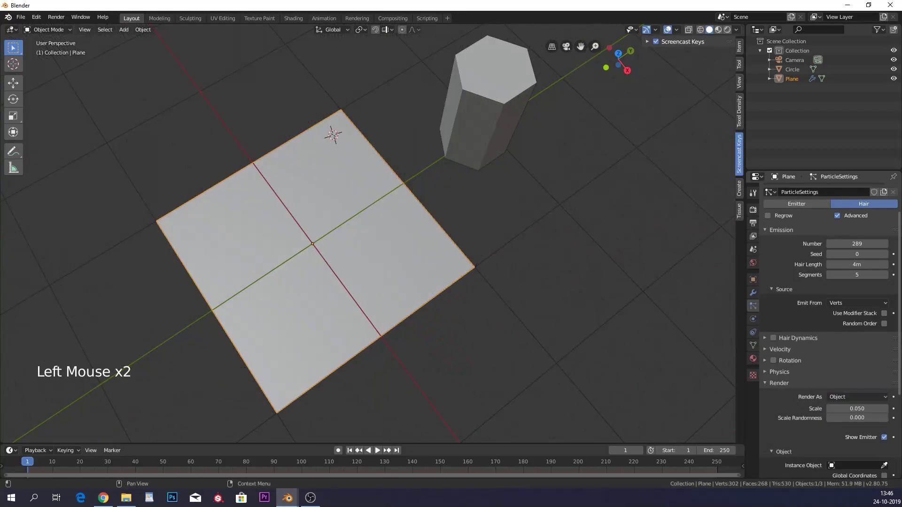
click(889, 468)
middle_click(437, 219)
scroll(up, 3)
scroll(down, 3)
scroll(down, 3)
middle_click(400, 214)
Instance the hexagonal prism on each particle with Rotation enabled, tiling a honeycomb
click(780, 363)
click(779, 364)
click(852, 376)
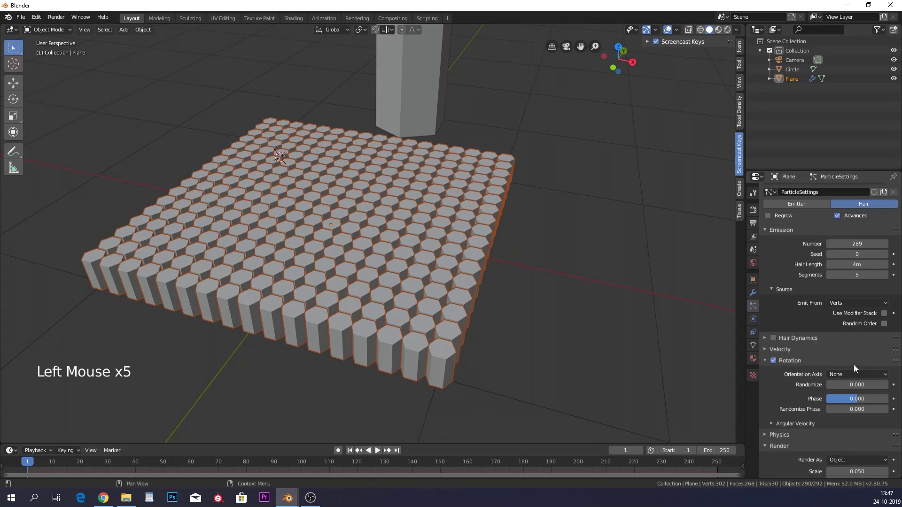
middle_click(563, 154)
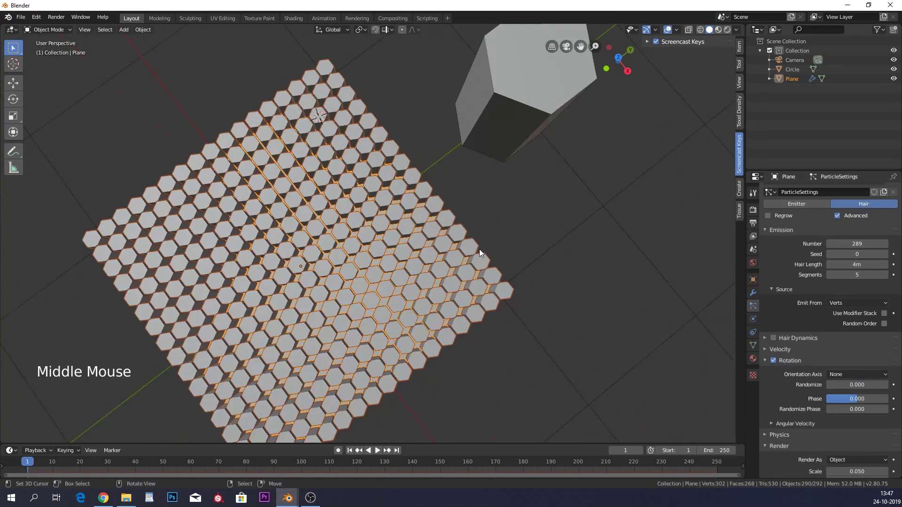
middle_click(498, 283)
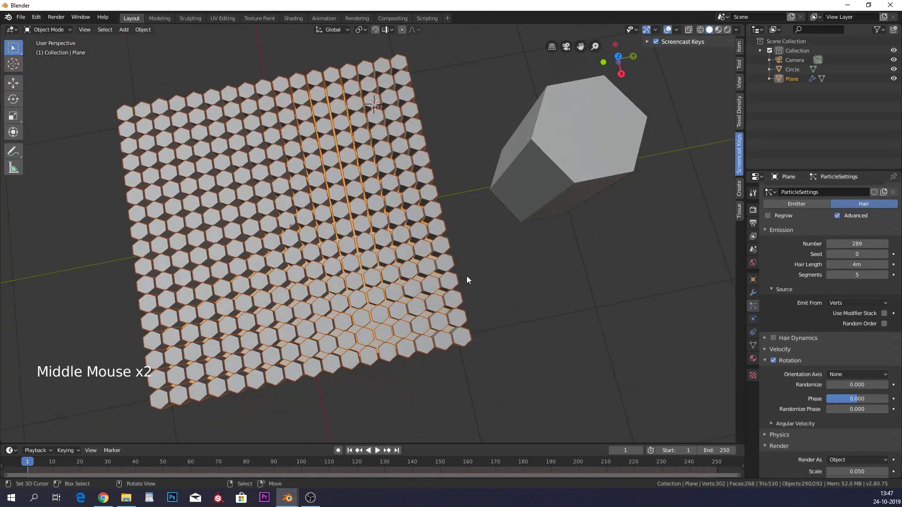
View the honeycomb straight down from the top to check the tiling
key(KP_7)
scroll(up, 3)
middle_click(445, 302)
scroll(up, 3)
scroll(up, 3)
scroll(down, 3)
middle_click(418, 233)
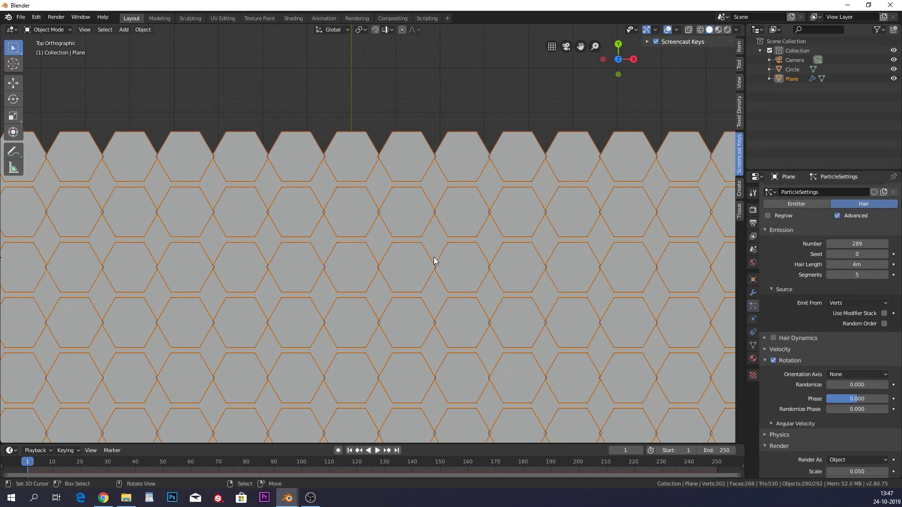
scroll(down, 3)
Rotate the hexagon prism 30° and apply its rotation so the instances align
right_click(412, 94)
scroll(down, 3)
key(r)
key(r)
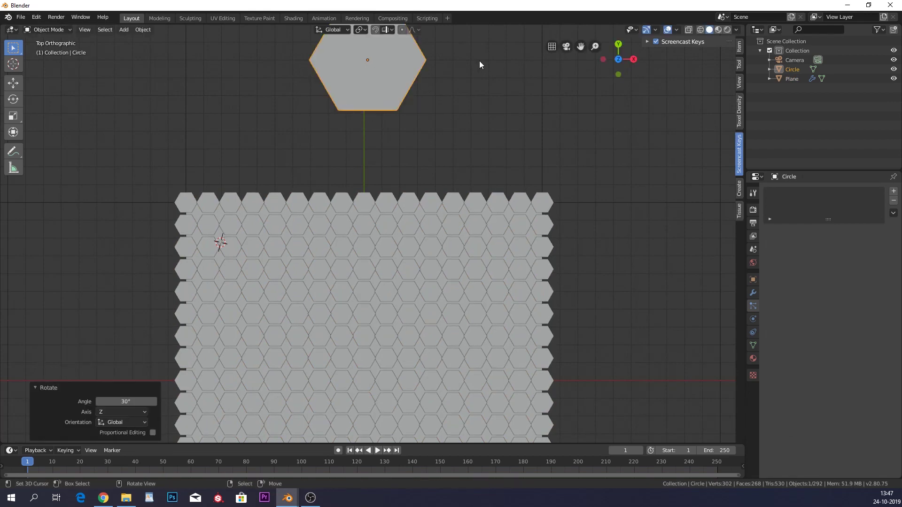
right_click(411, 235)
right_click(421, 117)
right_click(401, 94)
key(ctrl+a)
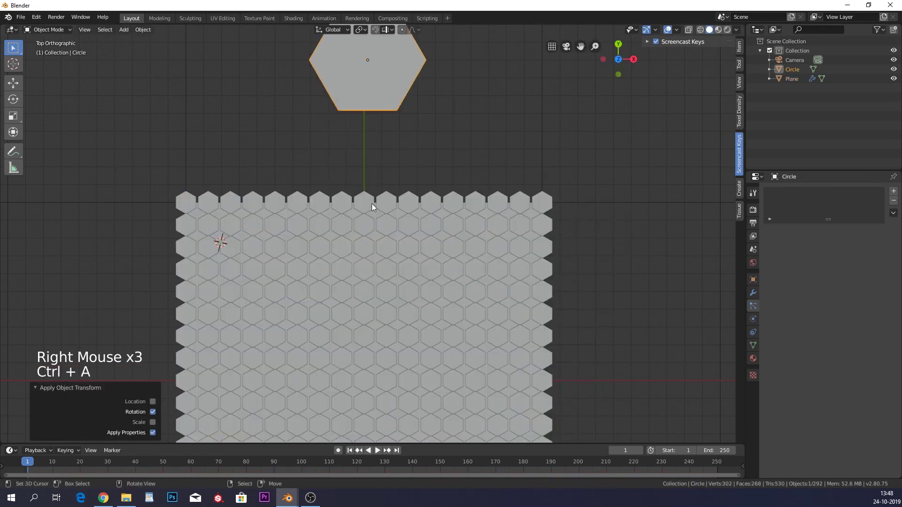
scroll(up, 3)
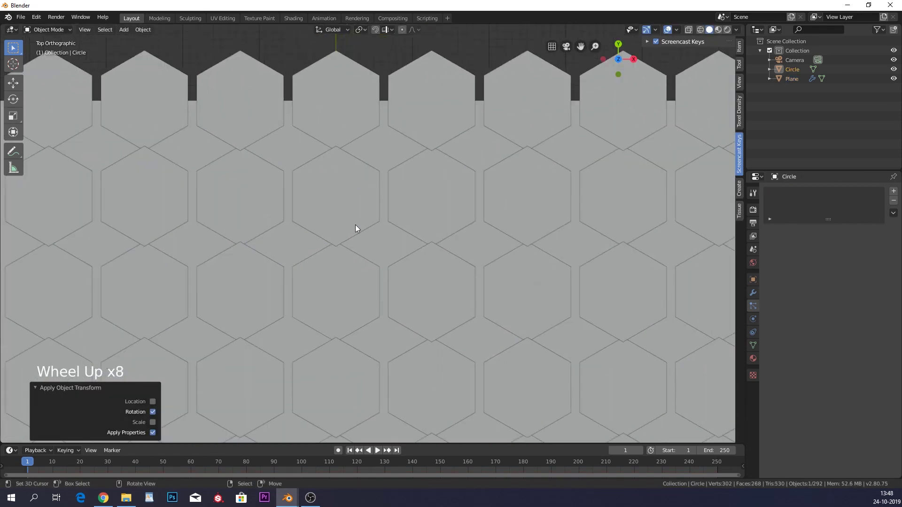
scroll(down, 3)
Scale the prism up slightly so the tiled hexagons meet edge to edge
right_click(407, 77)
scroll(up, 3)
key(s)
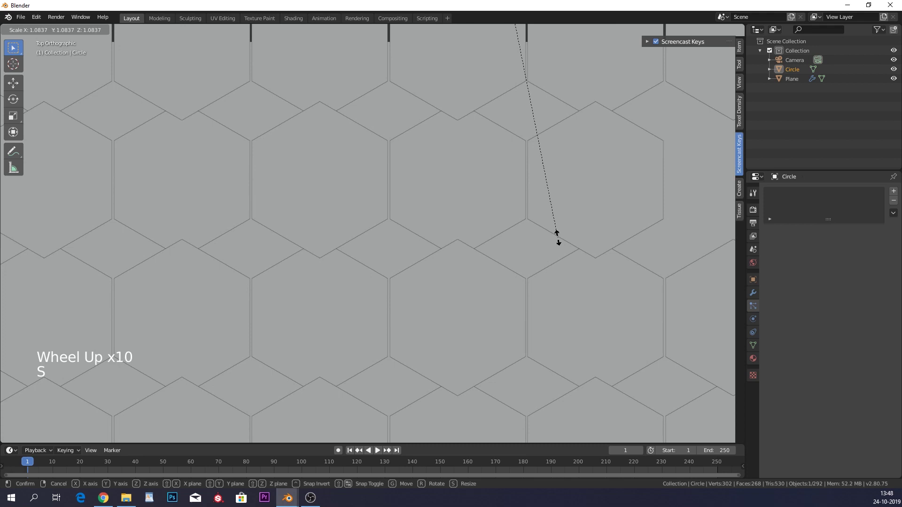
scroll(down, 3)
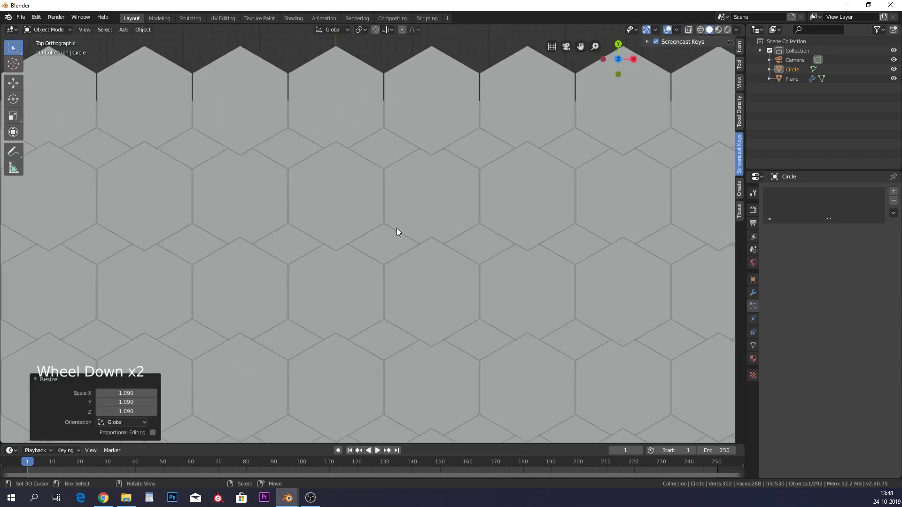
middle_click(360, 191)
middle_click(367, 220)
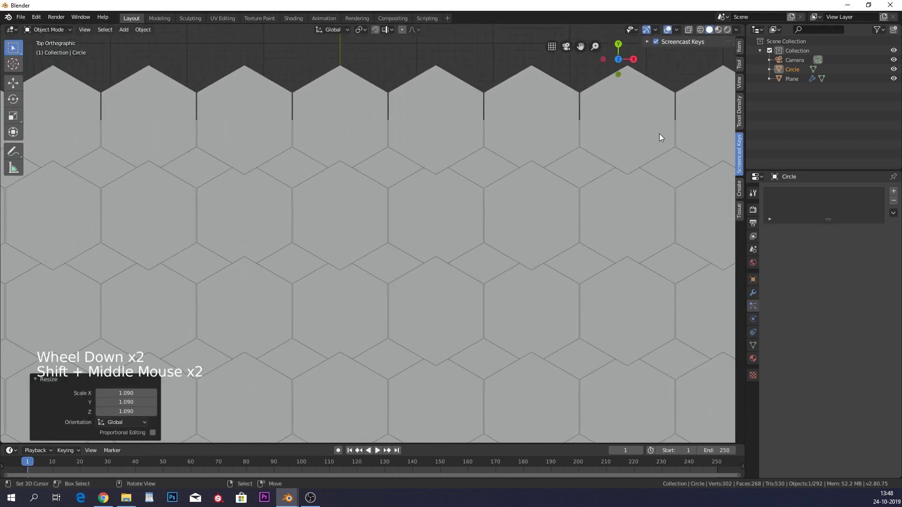
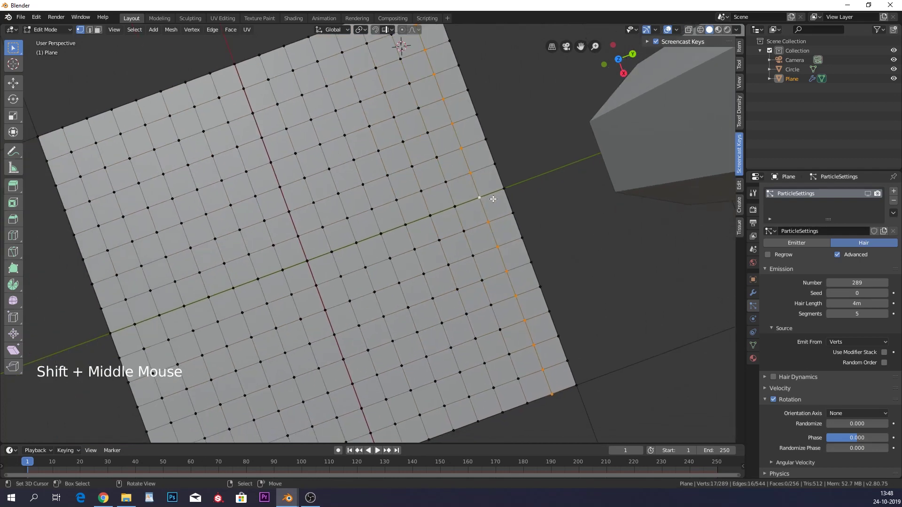
Move alternating vertex columns along Y by half a grid step to stagger the emitter grid
key(g)
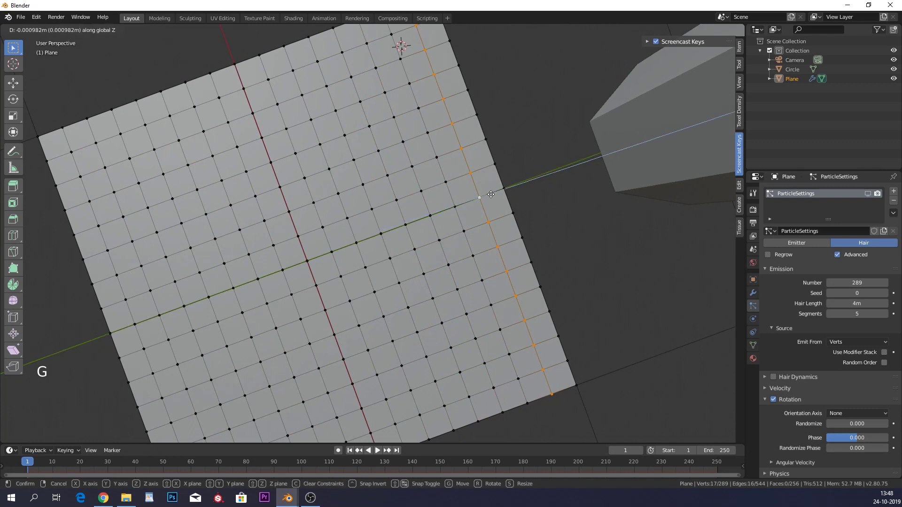
key(Tab)
click(866, 194)
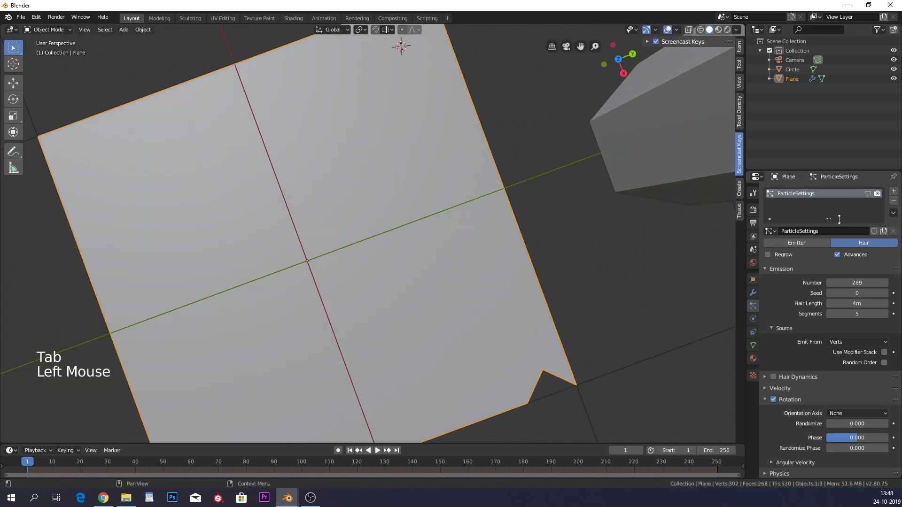
click(871, 195)
middle_click(492, 184)
middle_click(439, 231)
key(Tab)
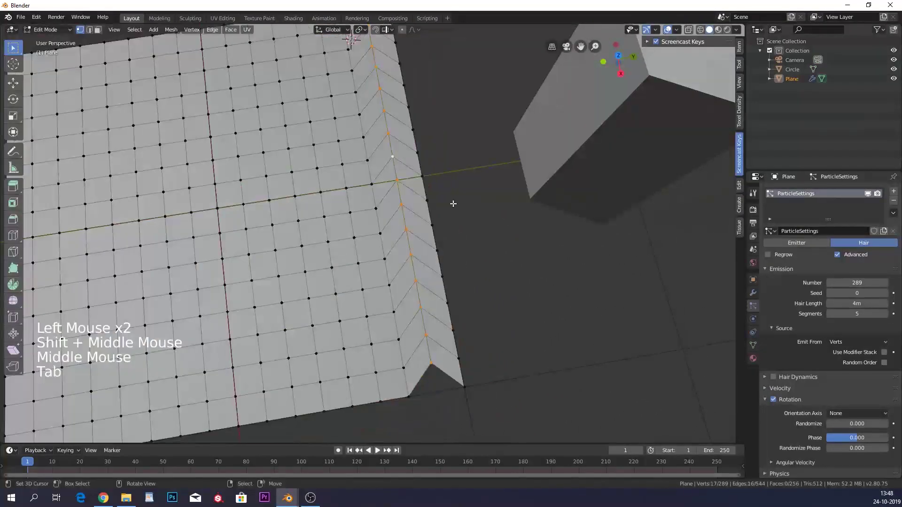
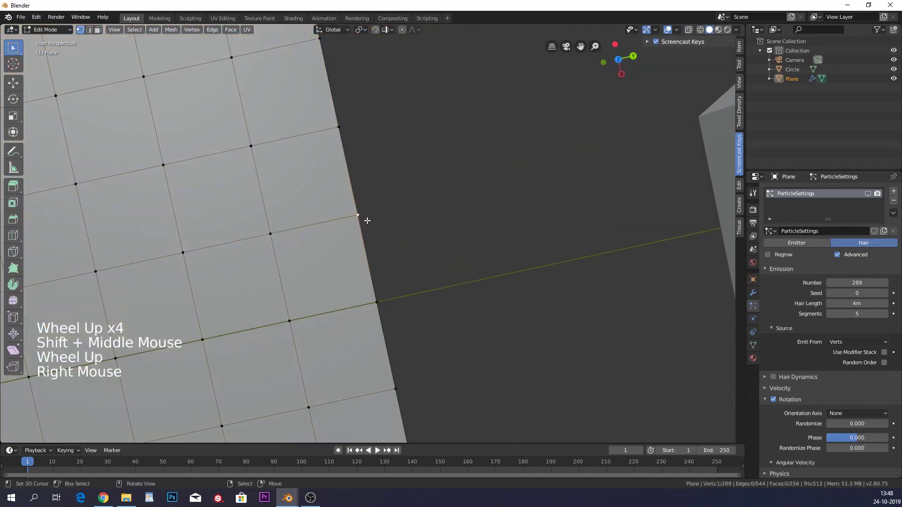
scroll(down, 3)
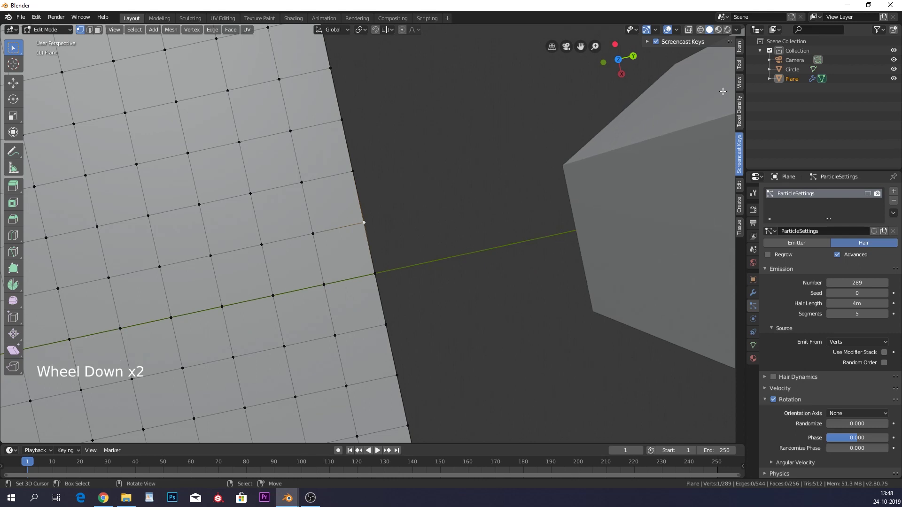
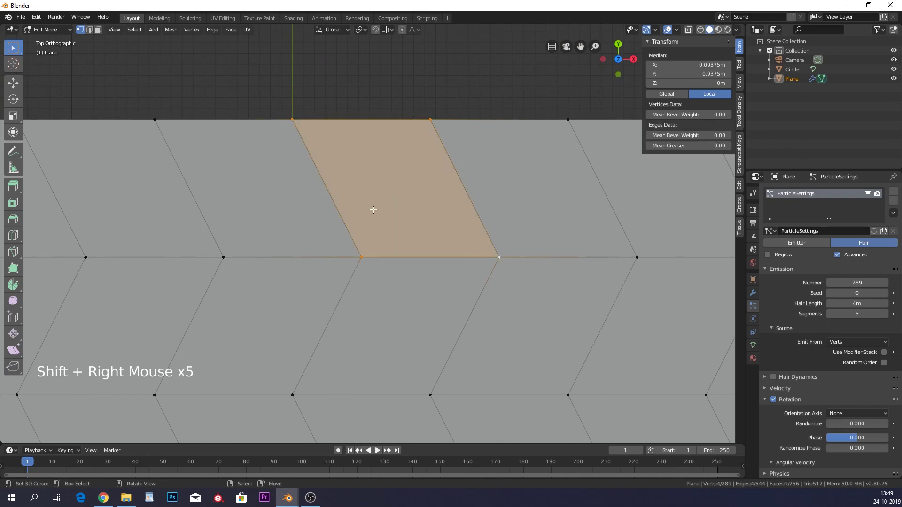
In Object Mode scale the plane along Y to 0.870 so the hexagons interlock
key(Tab)
scroll(down, 3)
key(s)
right_click(473, 98)
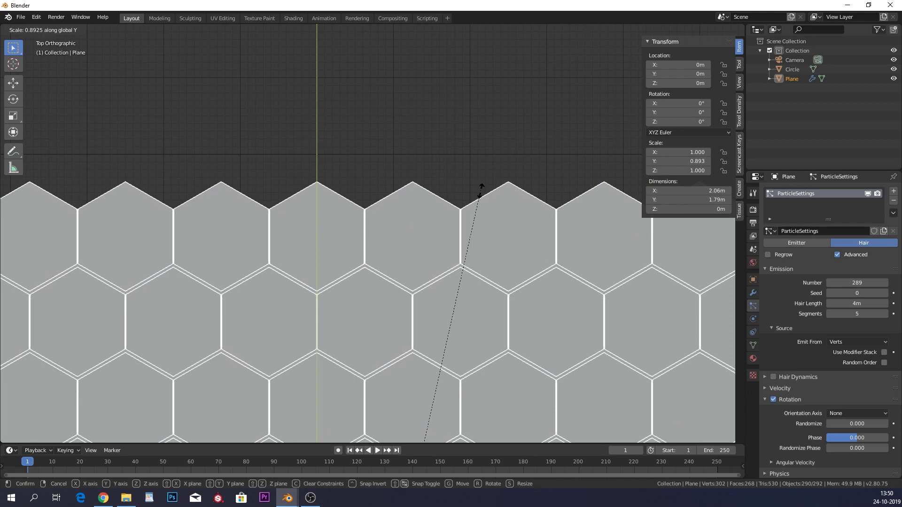
middle_click(404, 241)
scroll(up, 3)
scroll(down, 3)
scroll(down, 3)
scroll(down, 3)
Orbit to perspective and side views of the honeycomb and play the timeline briefly
middle_click(416, 182)
middle_click(397, 111)
middle_click(414, 135)
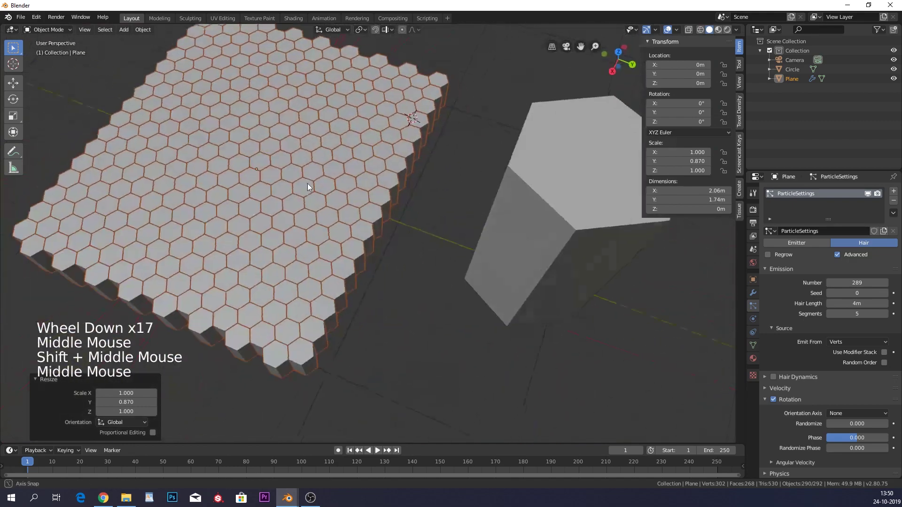
right_click(237, 211)
middle_click(253, 196)
middle_click(274, 199)
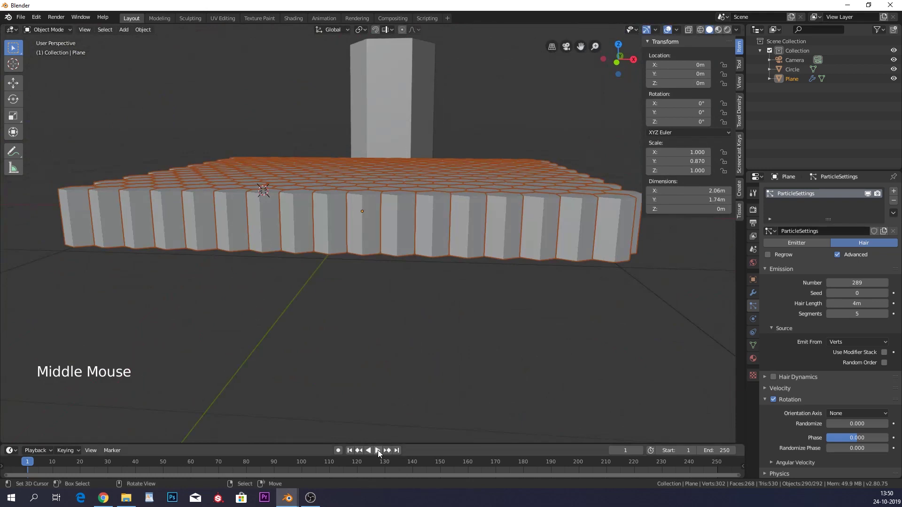
click(381, 453)
click(382, 453)
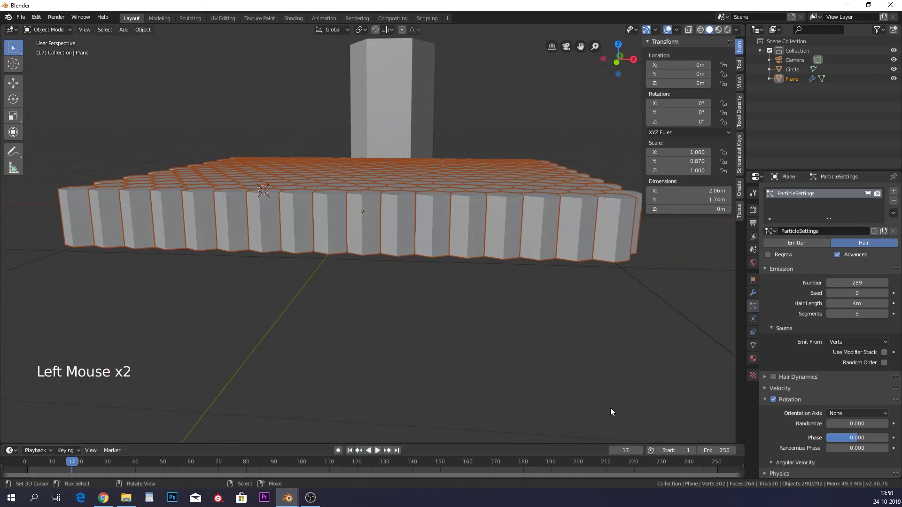
Add a Displace modifier to the plane driven by a new Clouds texture
middle_click(756, 292)
click(756, 293)
click(827, 194)
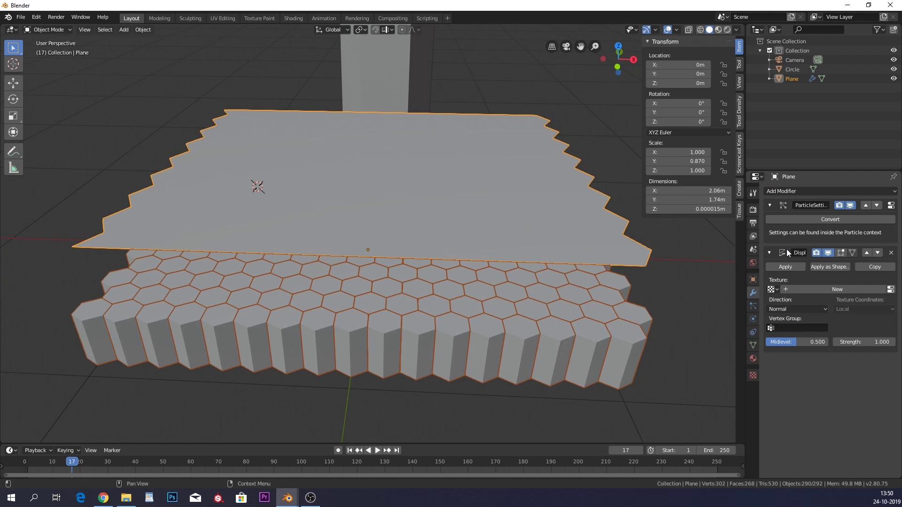
click(793, 288)
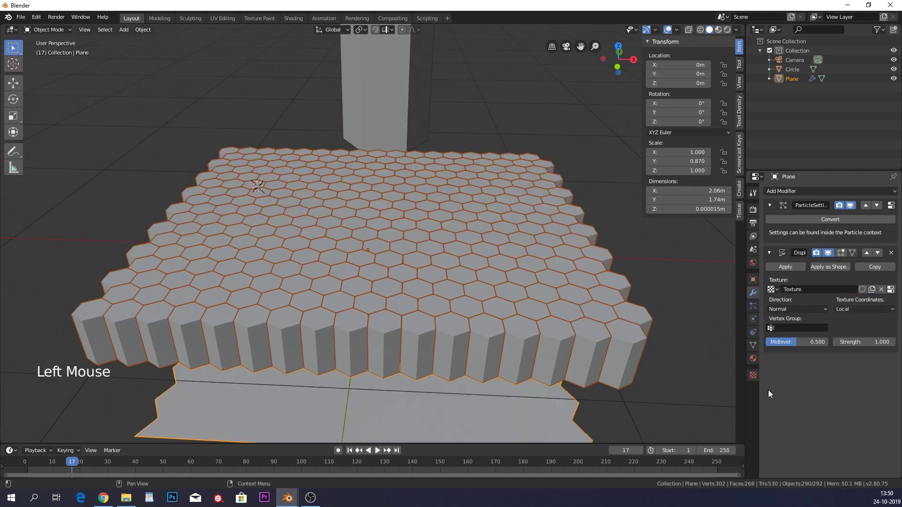
click(754, 378)
click(817, 223)
middle_click(505, 283)
middle_click(505, 194)
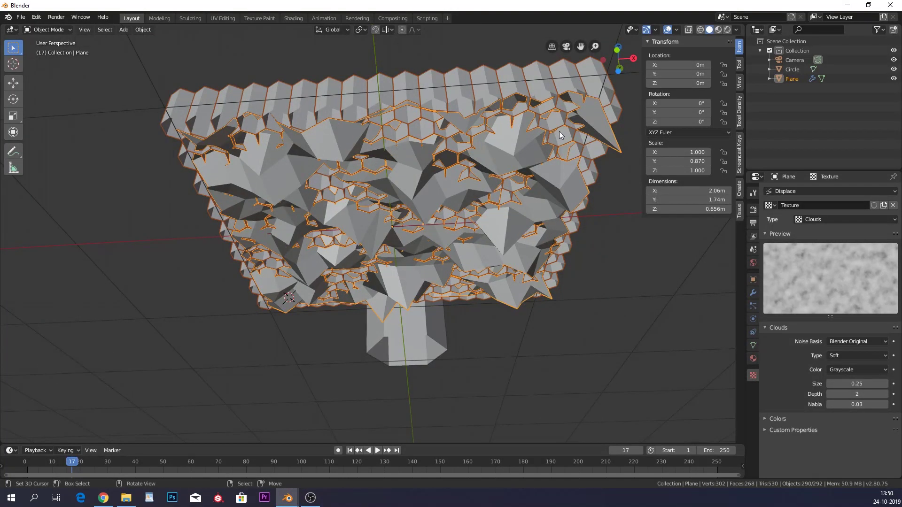
middle_click(500, 128)
middle_click(540, 154)
right_click(580, 306)
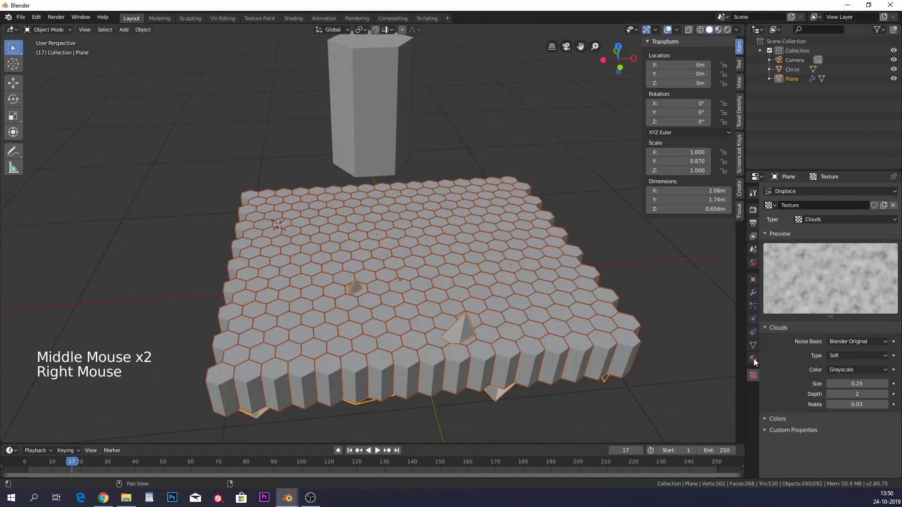
Move Displace above the ParticleSystem modifier and set the Clouds size to 0.45
click(753, 298)
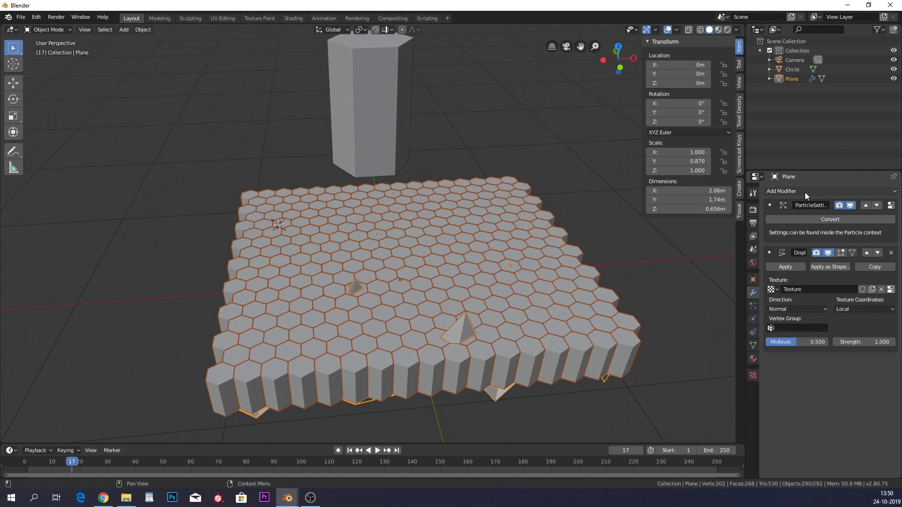
click(868, 259)
click(873, 257)
middle_click(539, 242)
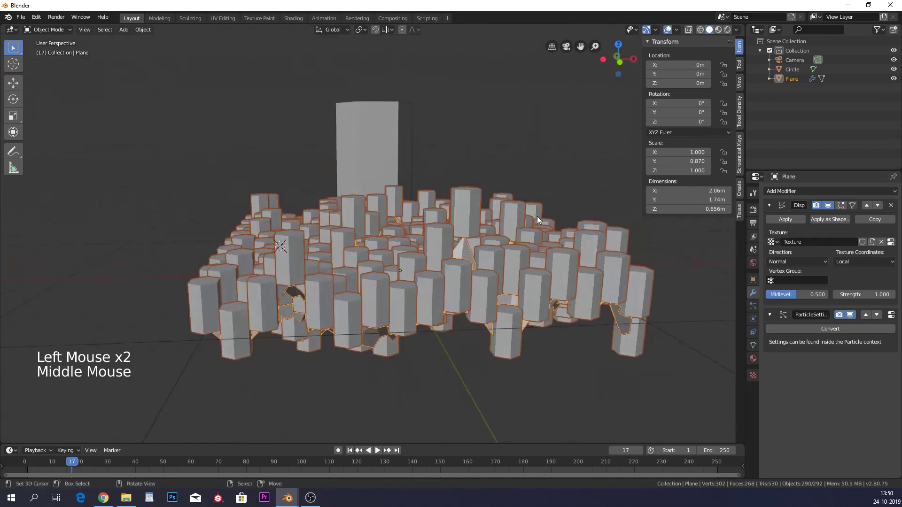
scroll(up, 3)
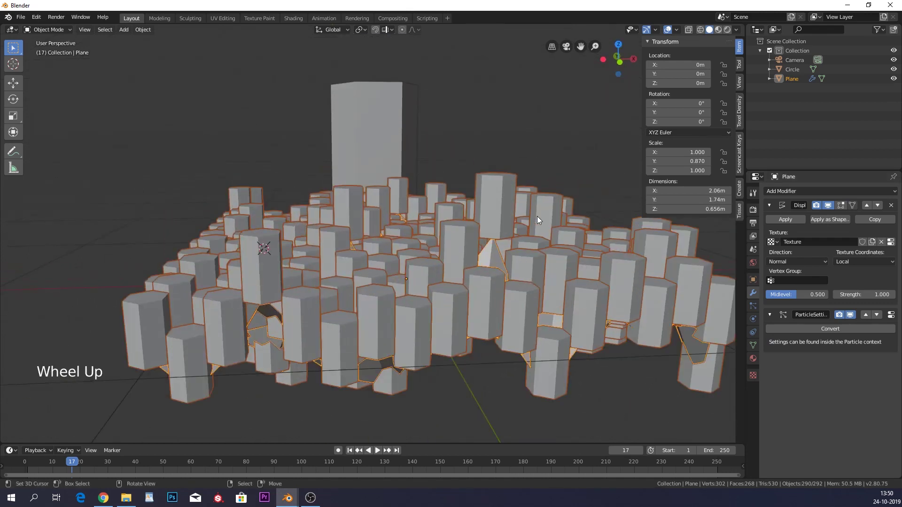
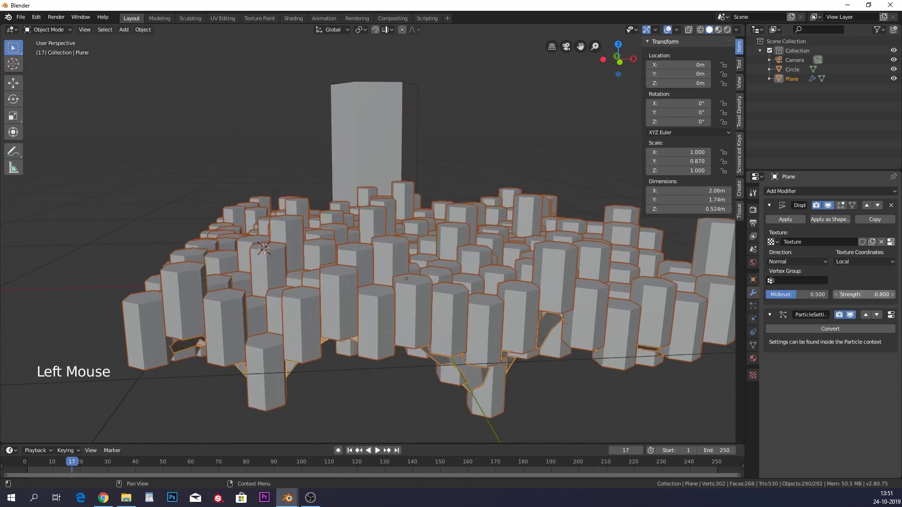
right_click(591, 299)
click(757, 377)
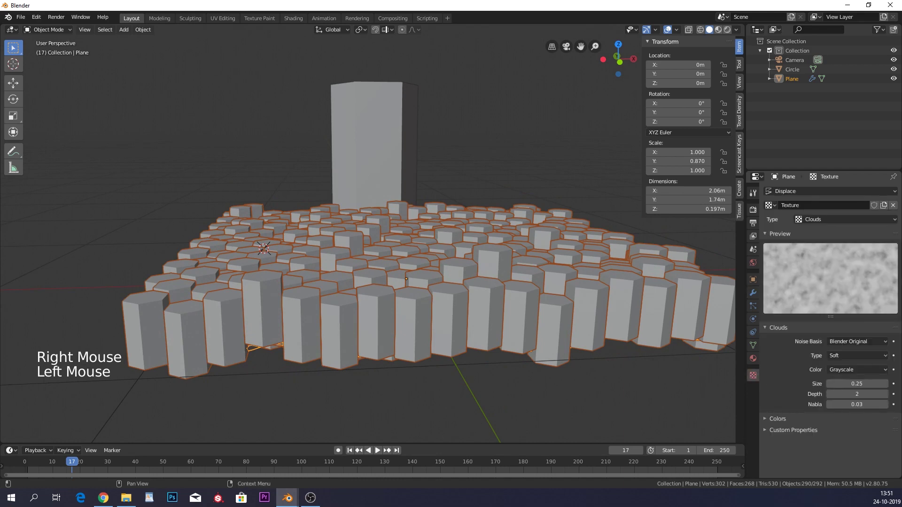
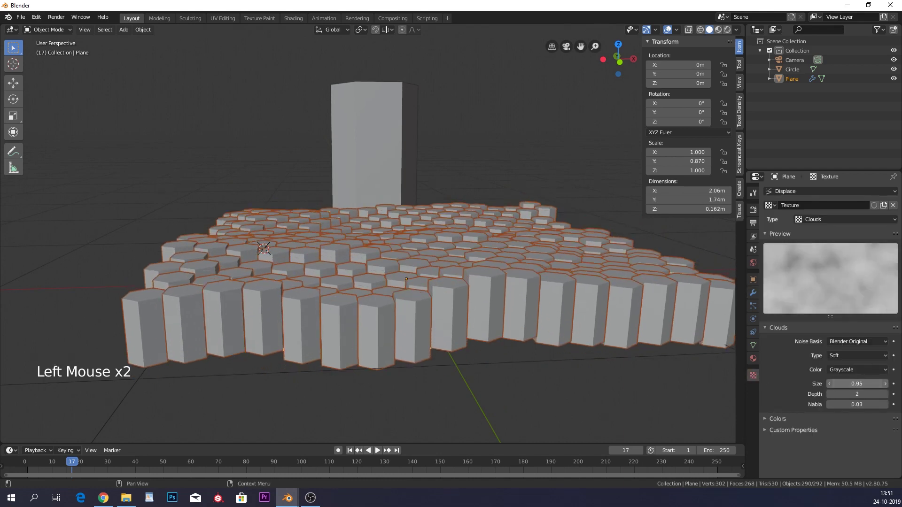
Inspect the varied-height prisms, play the timeline, and soften Displace strength to 0.3
middle_click(579, 236)
middle_click(476, 234)
middle_click(502, 250)
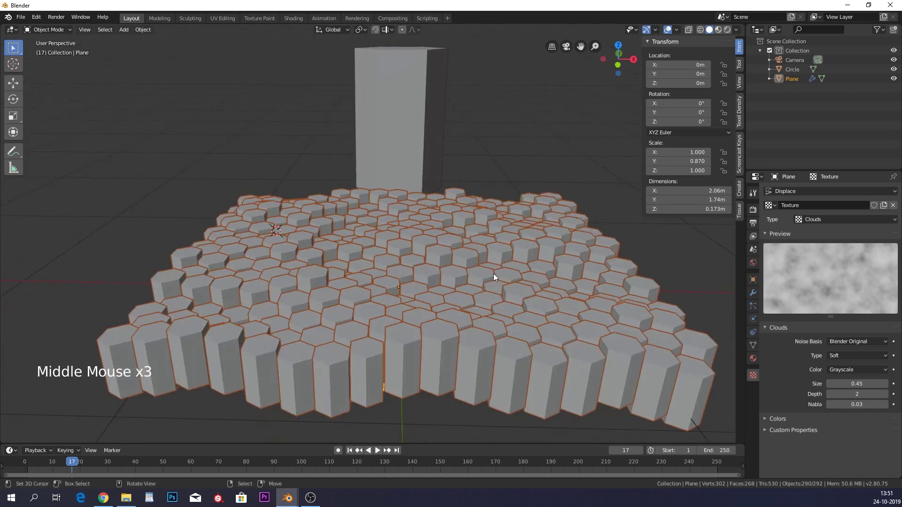
click(384, 453)
click(384, 453)
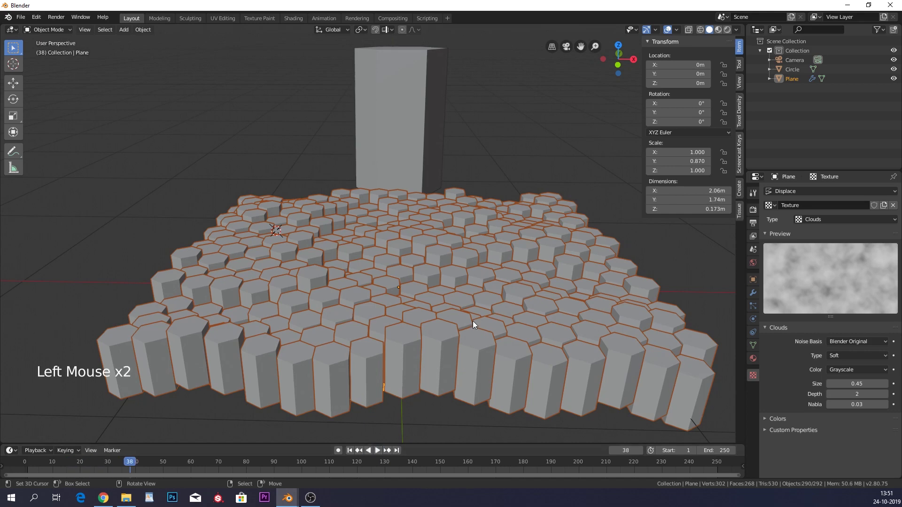
click(757, 294)
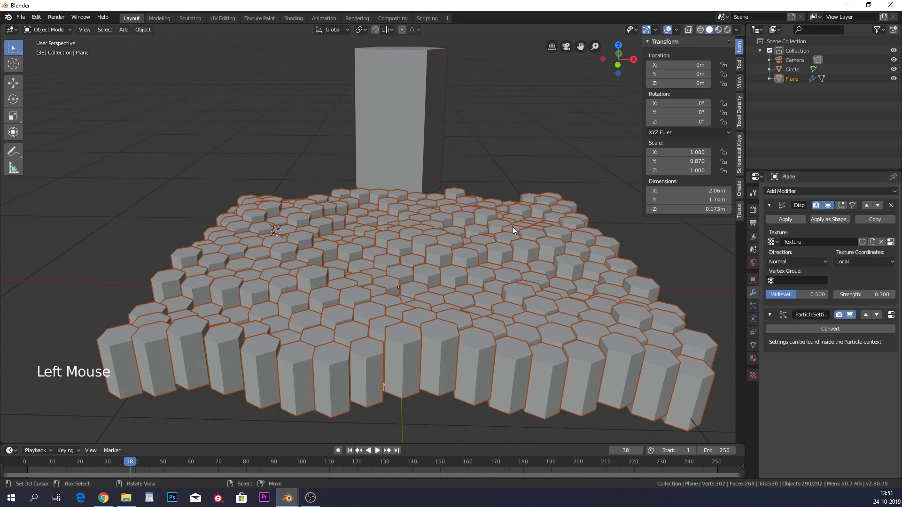
Set the Plane's Displace modifier Texture Coordinates to Object, referencing the Empty
middle_click(510, 238)
key(shift+c)
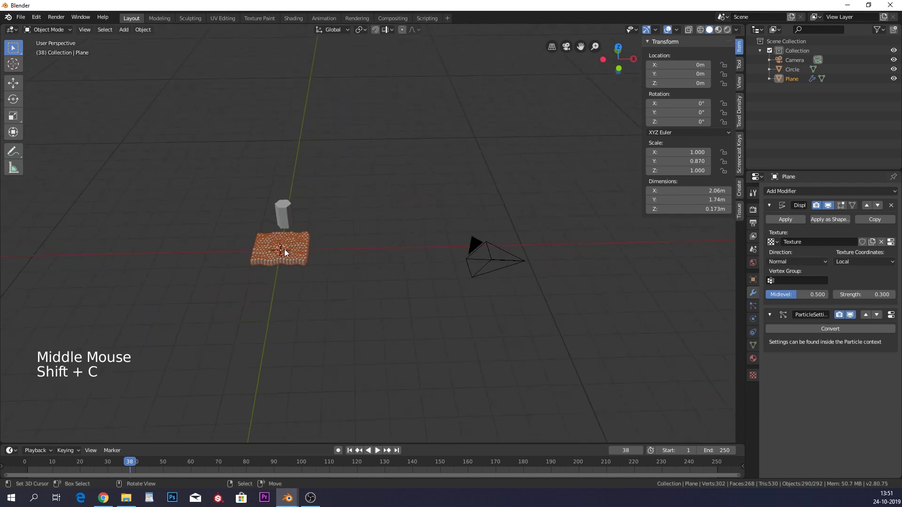
middle_click(291, 259)
scroll(up, 3)
middle_click(533, 234)
key(shift+a)
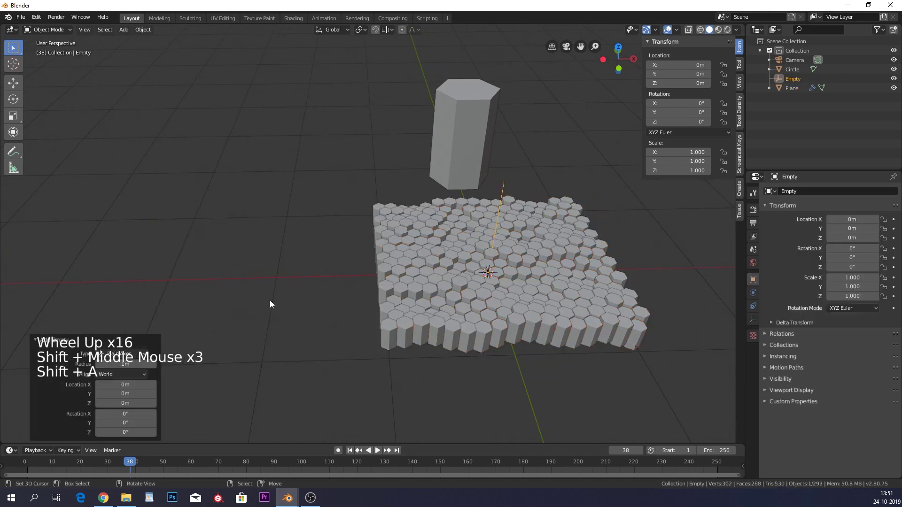
middle_click(532, 258)
right_click(442, 247)
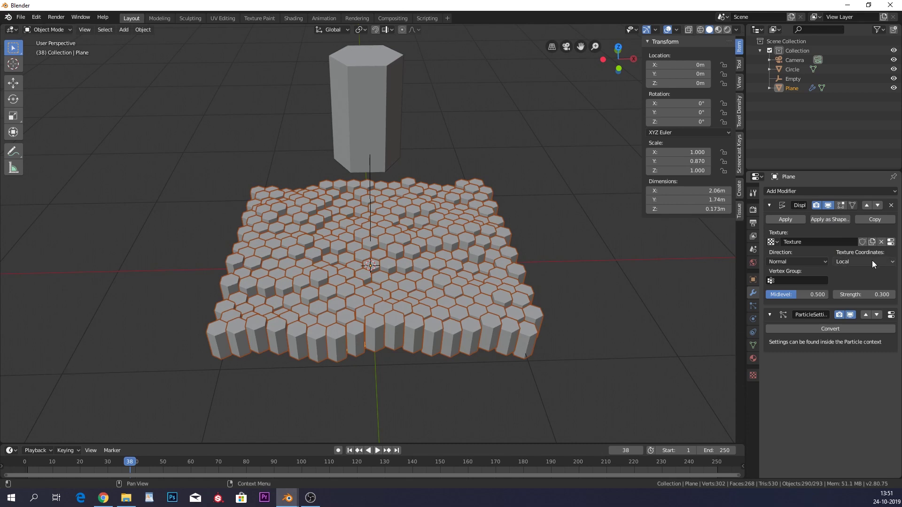
click(876, 263)
click(860, 285)
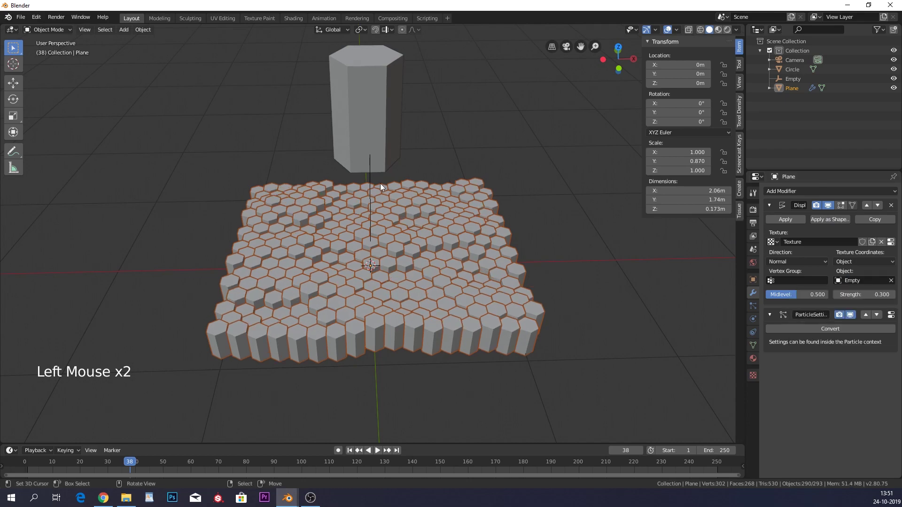
Move the Empty across the field to check that the prism heights reshape
right_click(374, 181)
key(g)
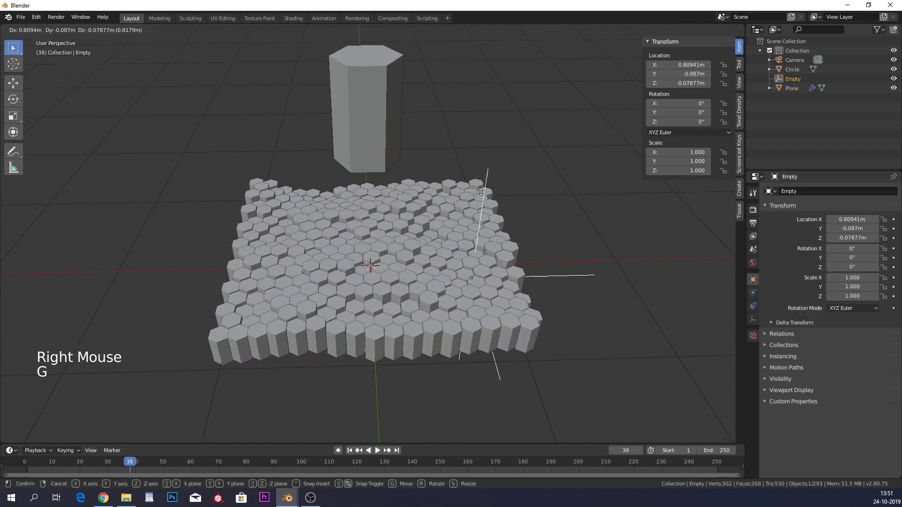
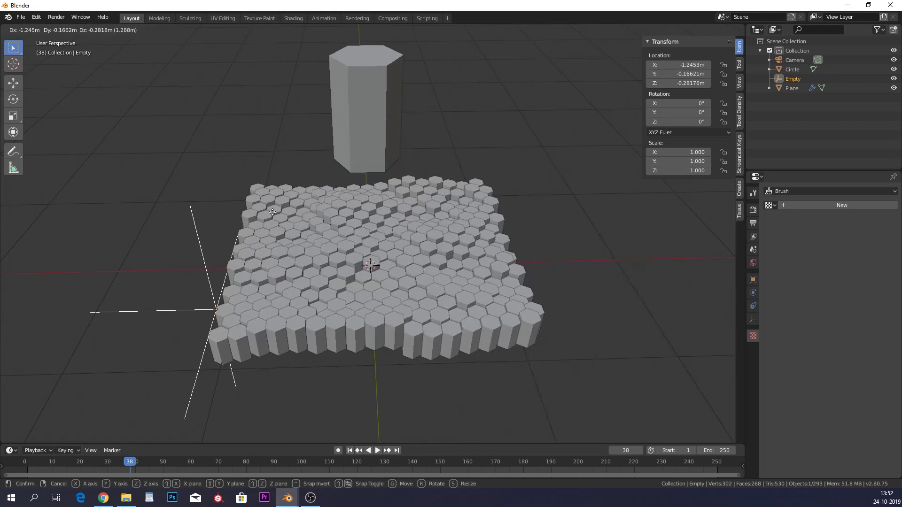
middle_click(351, 158)
scroll(down, 3)
middle_click(413, 70)
key(shift+a)
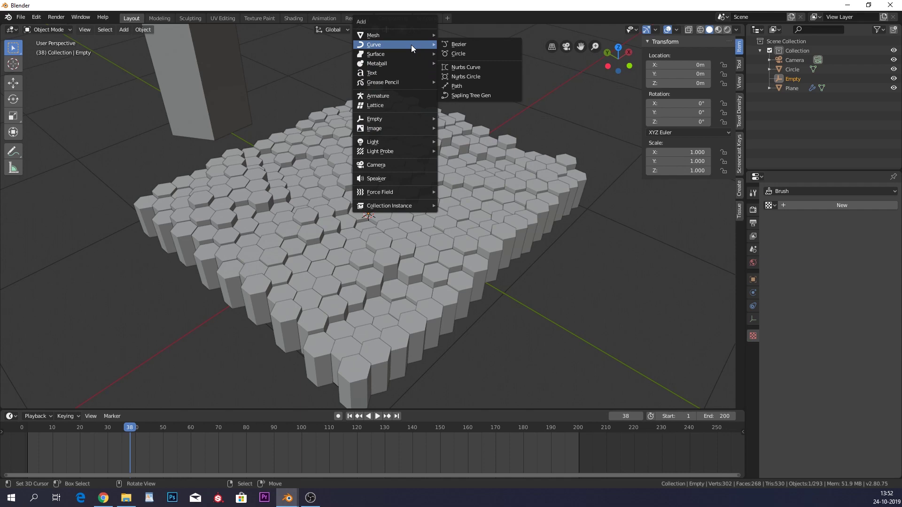
Add a Bezier circle curve and hide the hexagon field Plane
scroll(down, 3)
middle_click(454, 212)
middle_click(461, 122)
middle_click(425, 350)
click(896, 83)
double_click(895, 102)
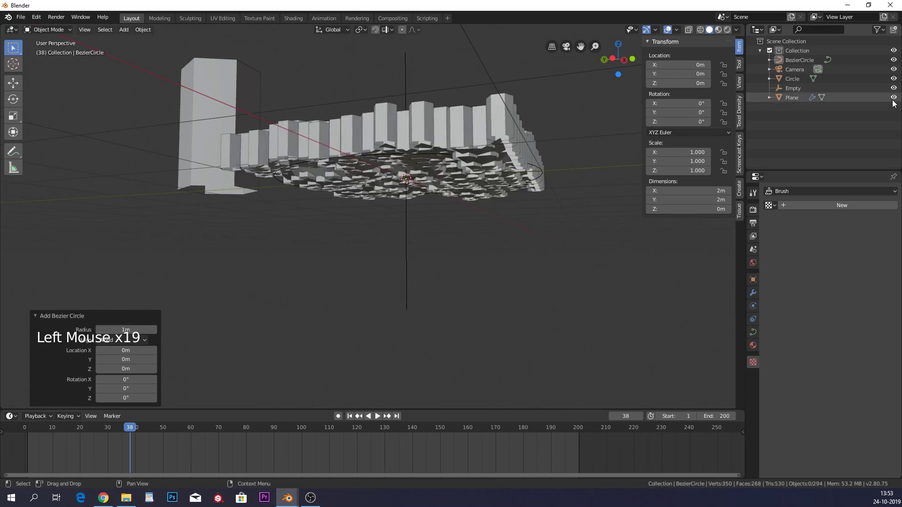
click(894, 100)
Give the Empty a Follow Path constraint targeting BezierCircle with Animate Path enabled
middle_click(389, 126)
middle_click(450, 159)
scroll(down, 3)
middle_click(358, 234)
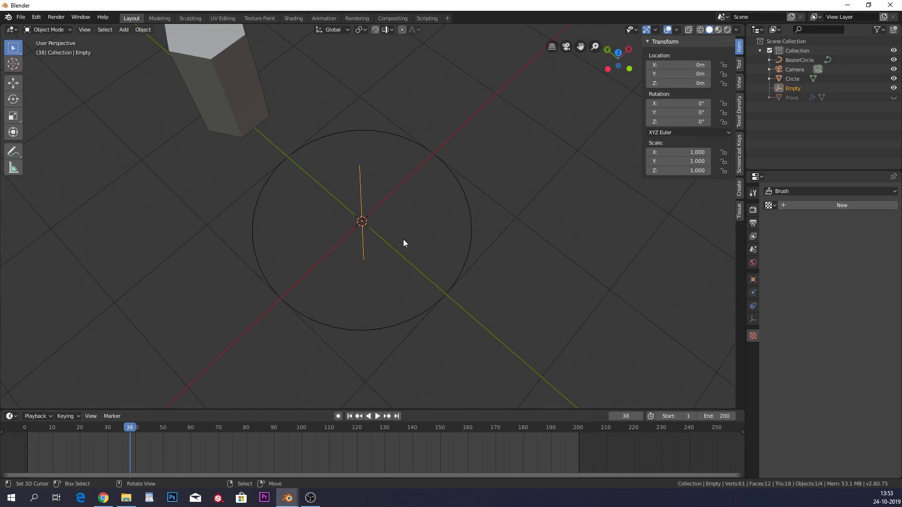
right_click(364, 229)
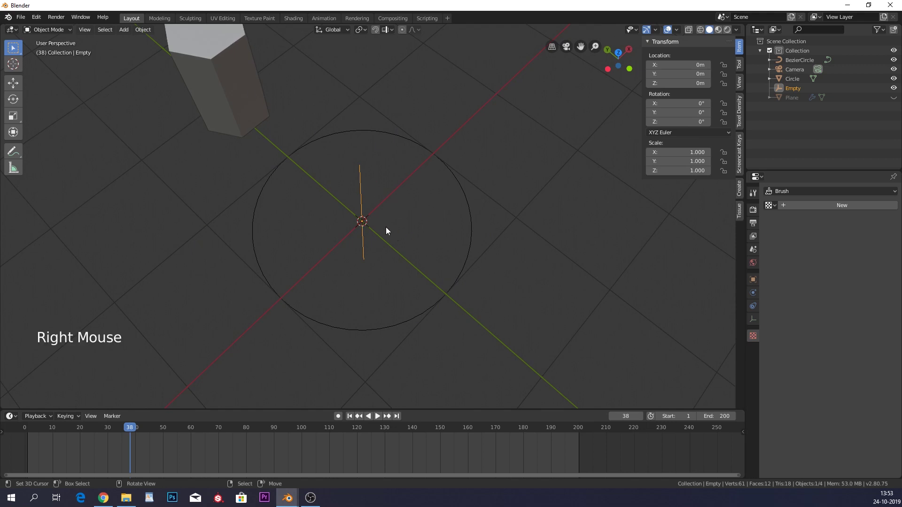
click(754, 305)
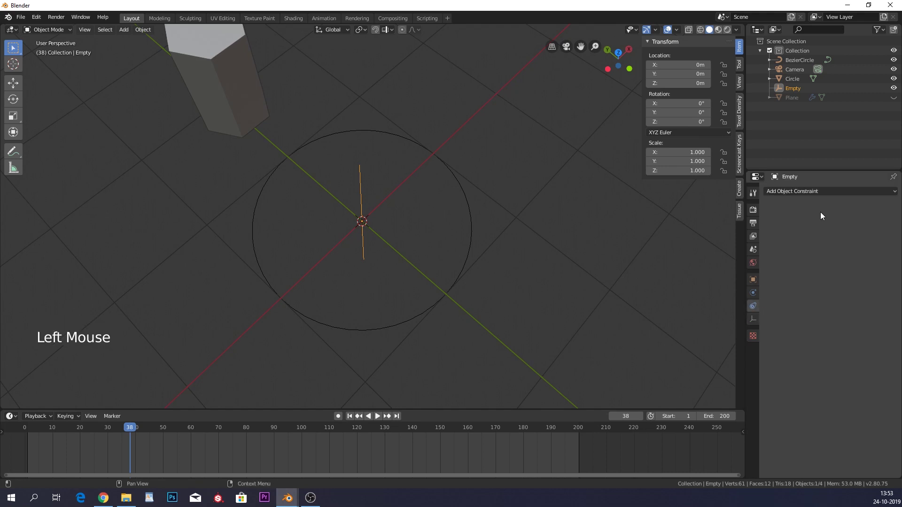
click(816, 193)
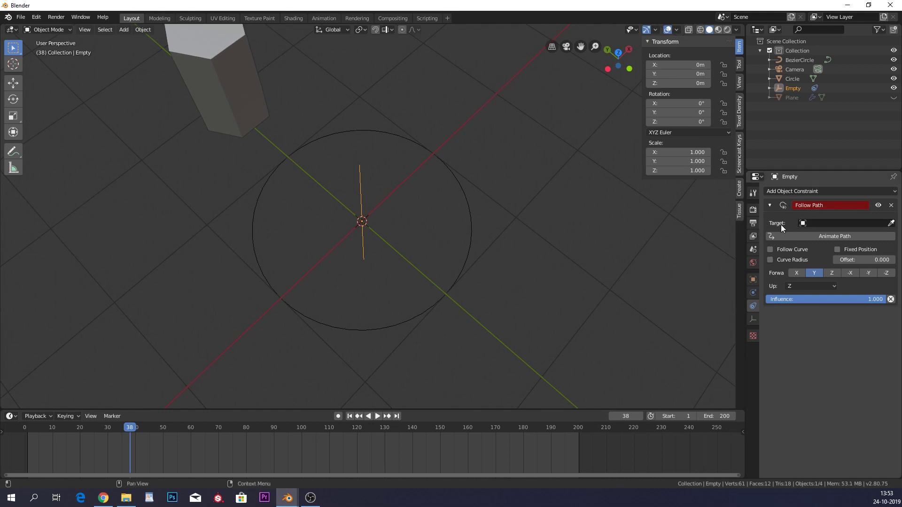
click(831, 226)
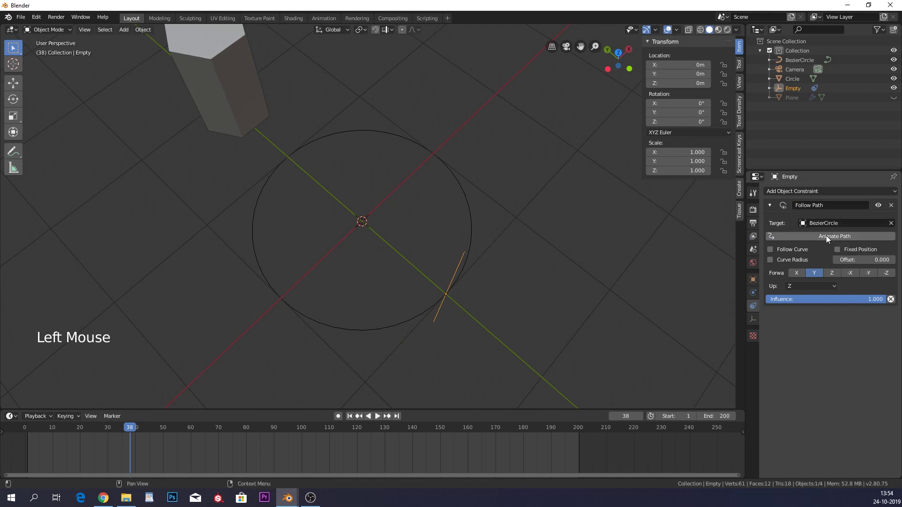
click(829, 238)
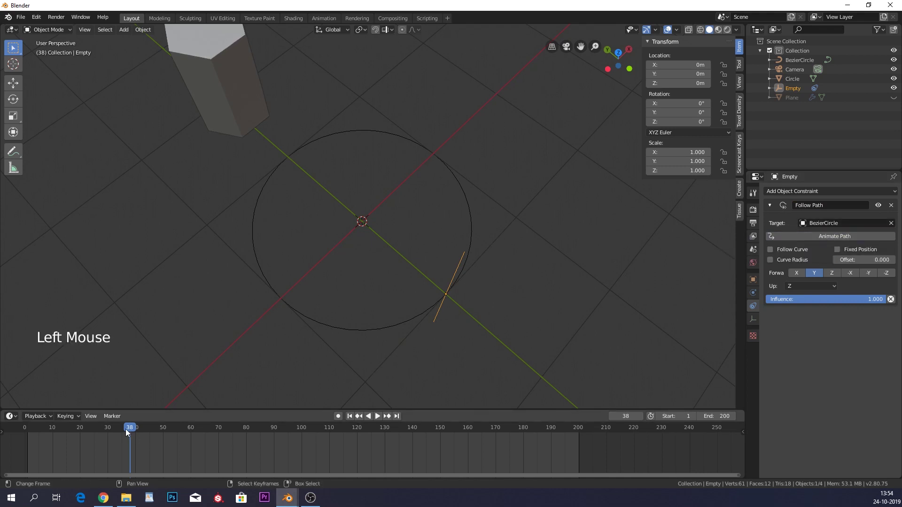
Play the path animation, then set the scene end to frame 100
click(130, 432)
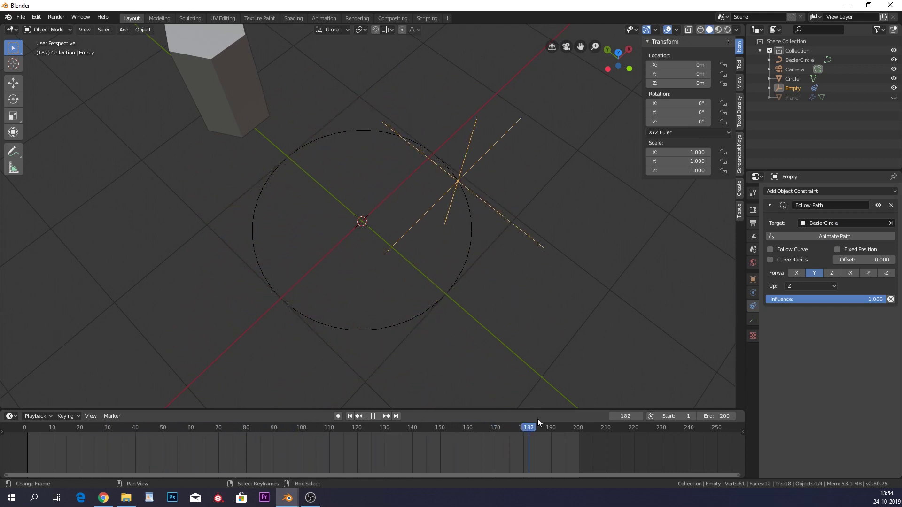
key(ctrl+z)
click(111, 435)
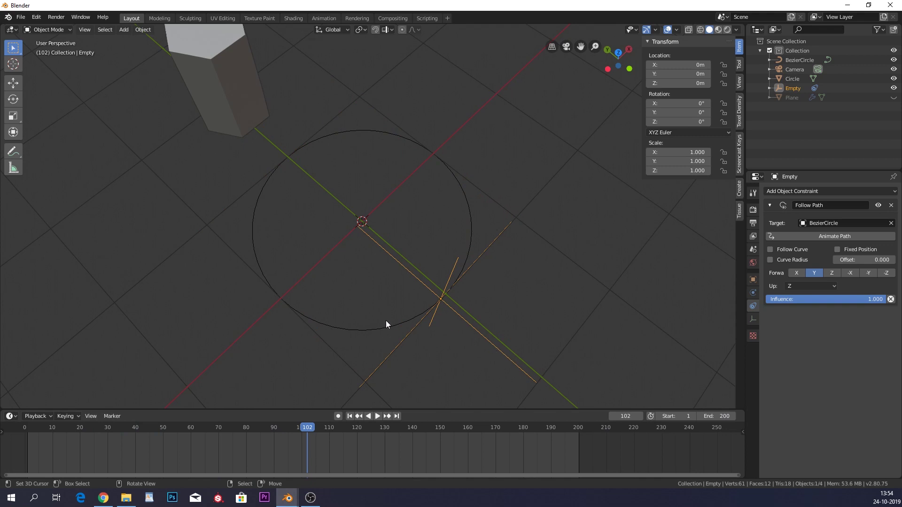
right_click(390, 328)
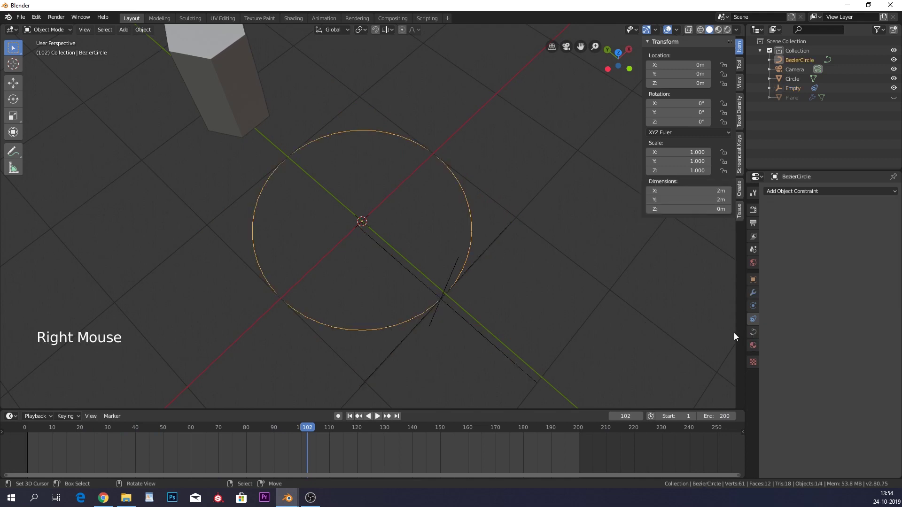
click(754, 334)
click(804, 367)
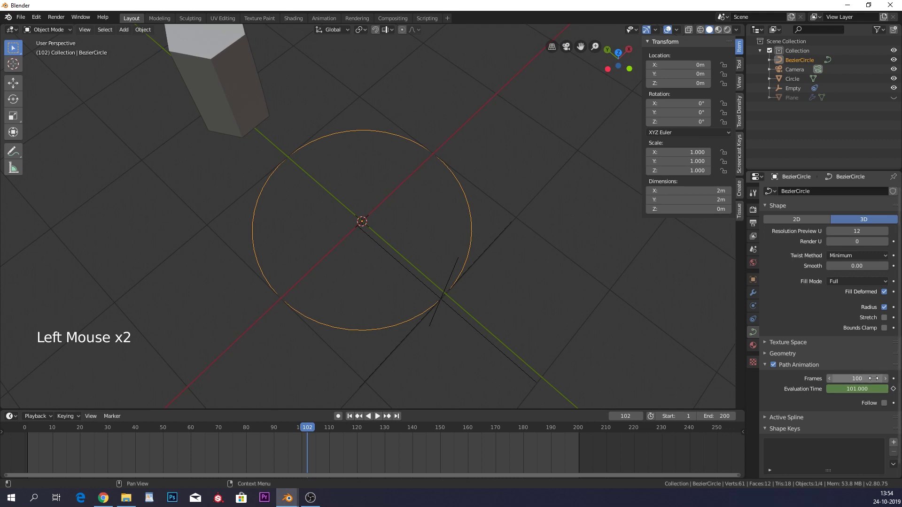
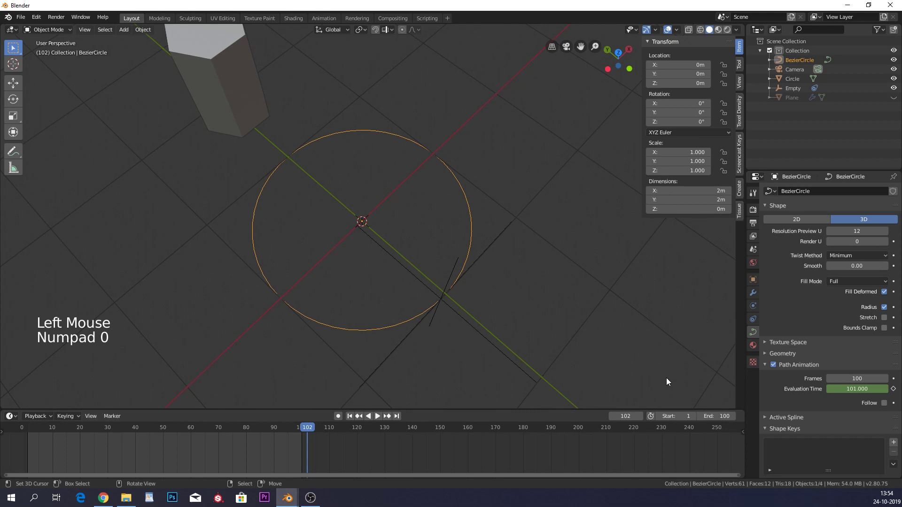
click(316, 427)
right_click(349, 234)
Unhide the hexagon field Plane and bring up its displacement texture settings
click(368, 364)
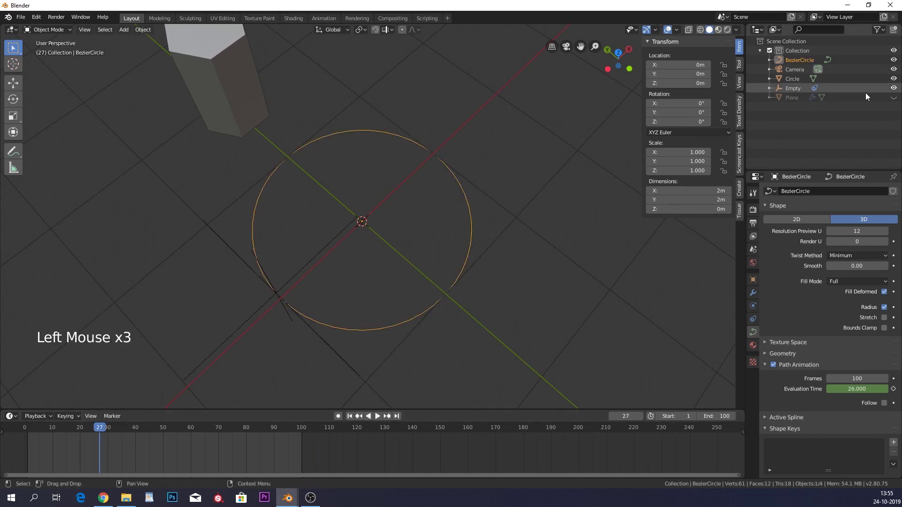
click(894, 100)
click(381, 419)
middle_click(390, 302)
scroll(up, 3)
scroll(up, 3)
click(748, 334)
right_click(748, 334)
click(756, 380)
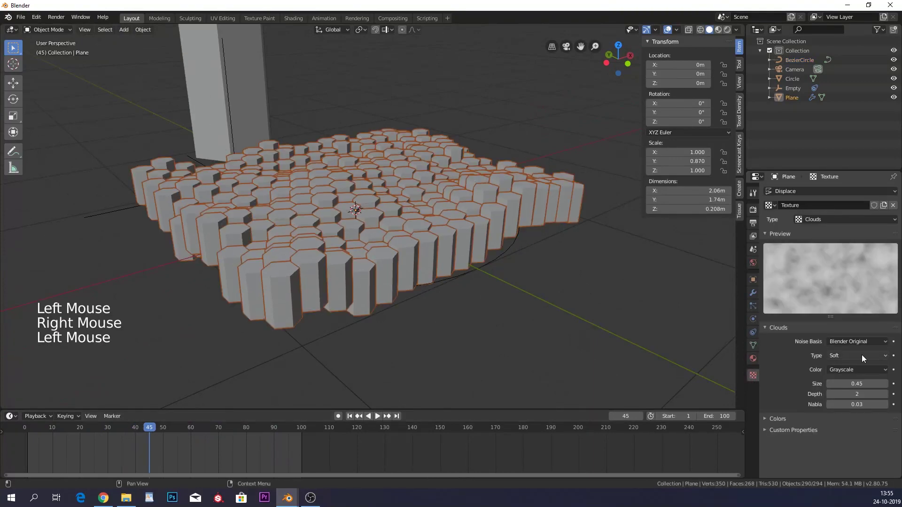
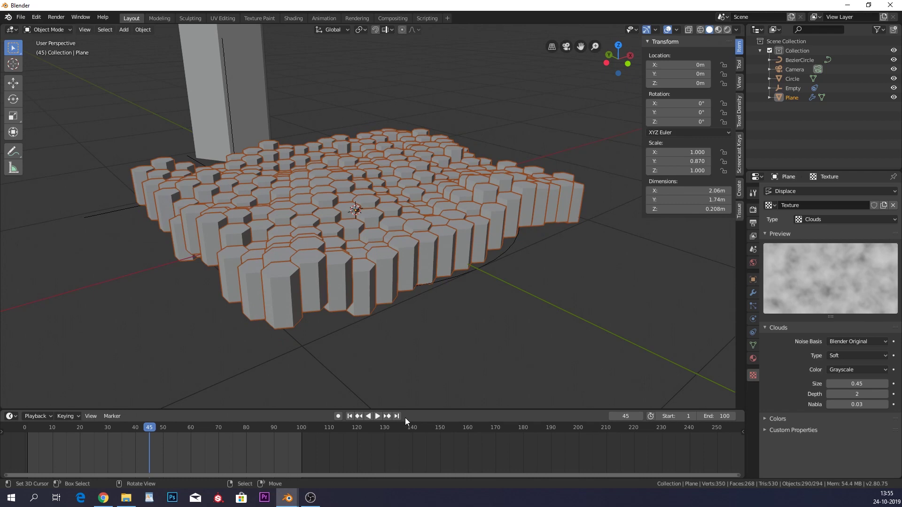
Play back the animation over the field and stop it
click(378, 419)
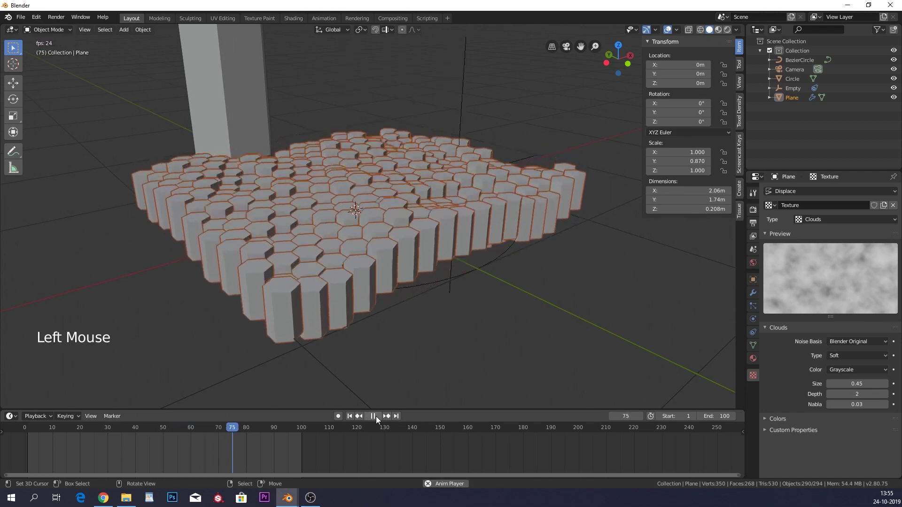
key(ctrl+z)
right_click(382, 421)
double_click(382, 421)
click(382, 421)
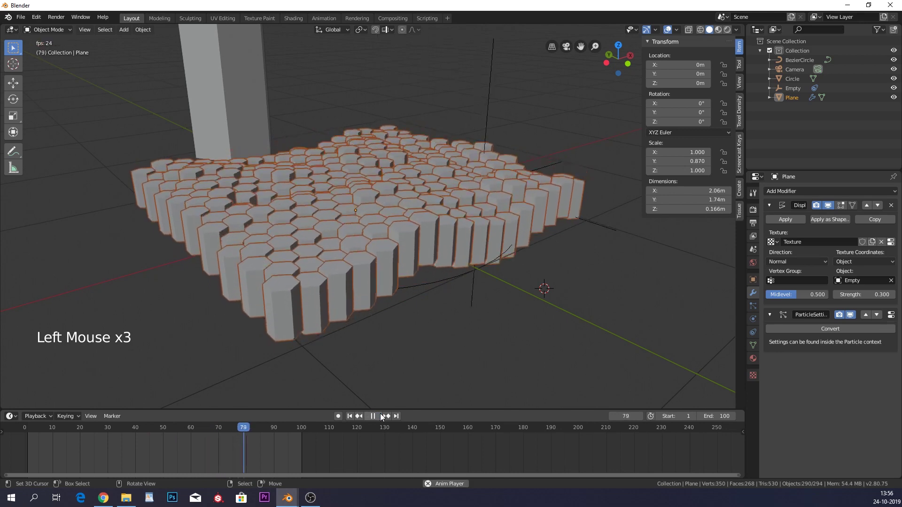
click(382, 416)
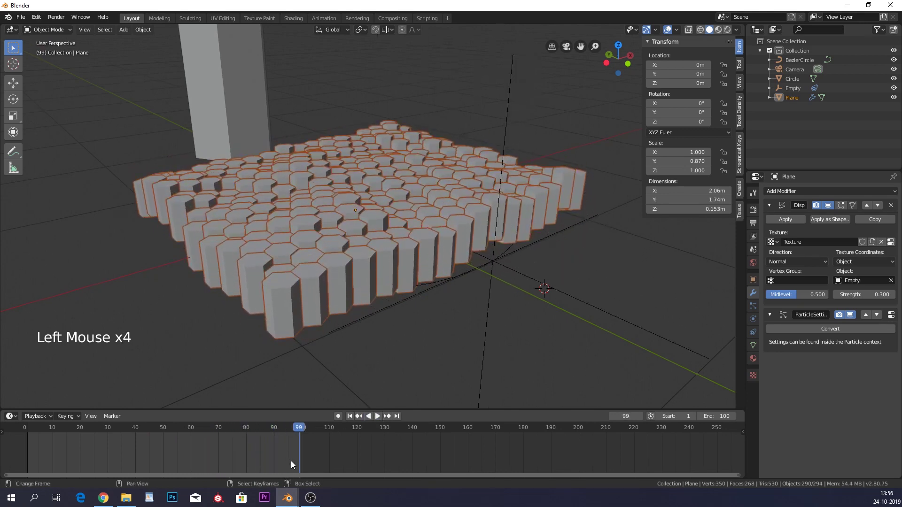
Set BezierCircle's path animation and timeline End to 200 frames and replay
right_click(682, 307)
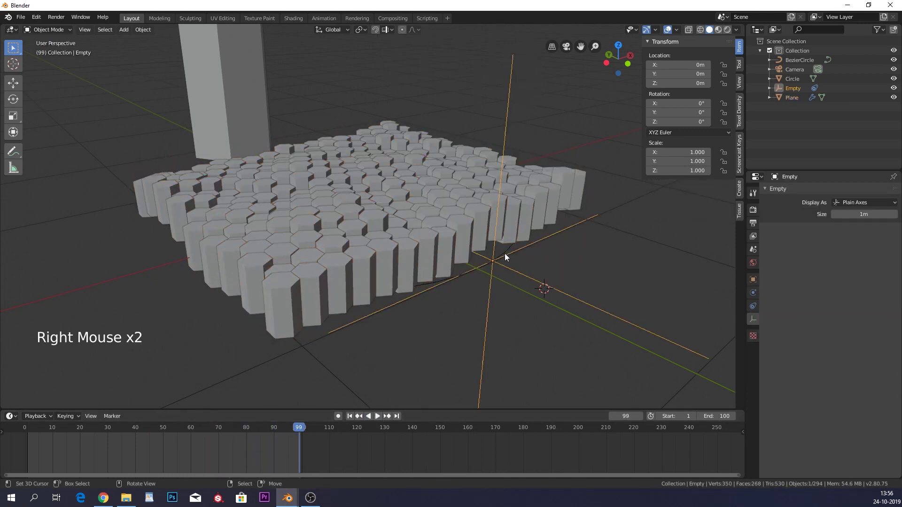
right_click(501, 262)
right_click(471, 278)
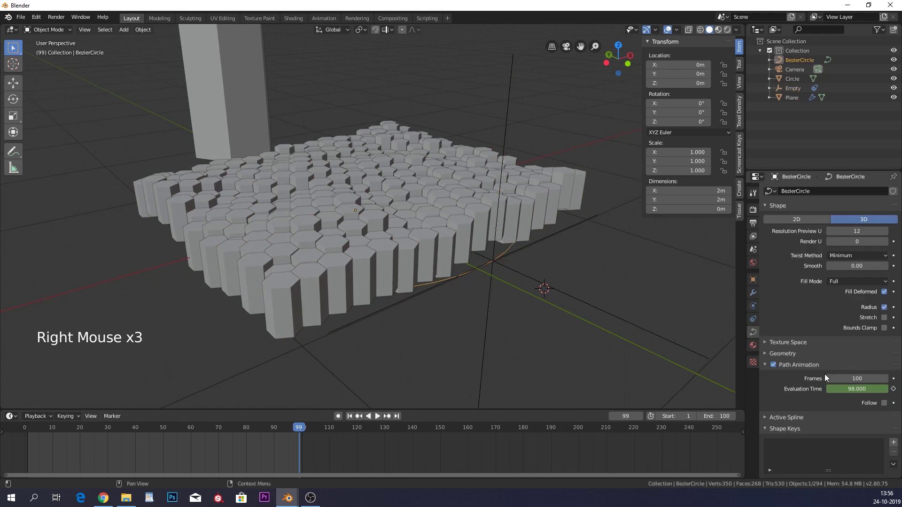
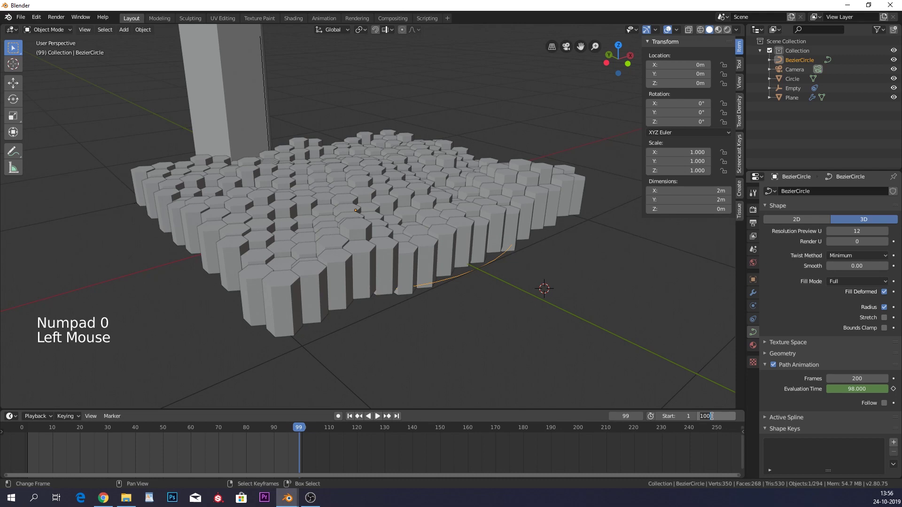
key(KP_0)
click(333, 429)
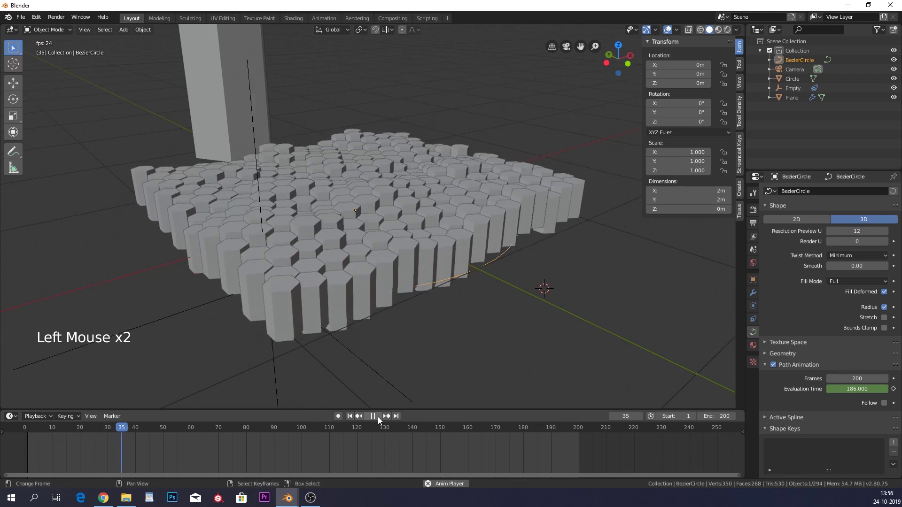
click(381, 420)
right_click(286, 116)
Split off a Shader Editor and create a new material named hex_black for the prism
scroll(down, 3)
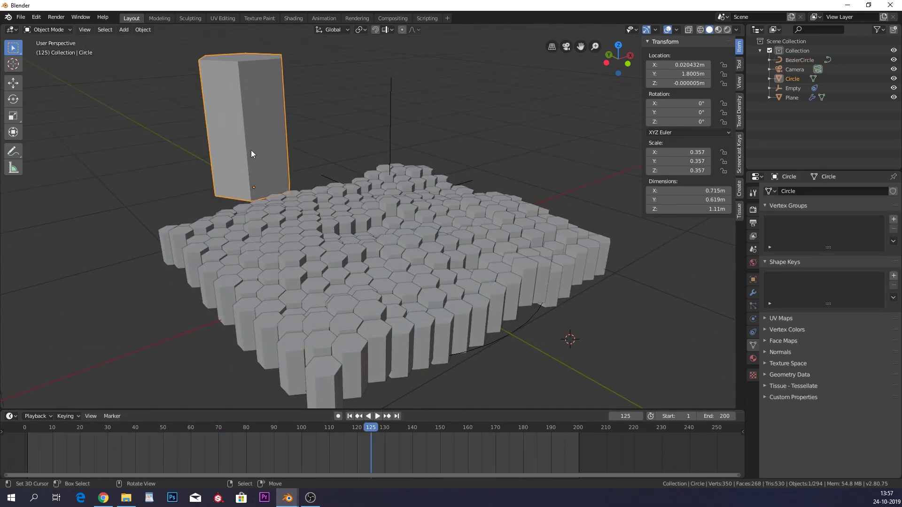
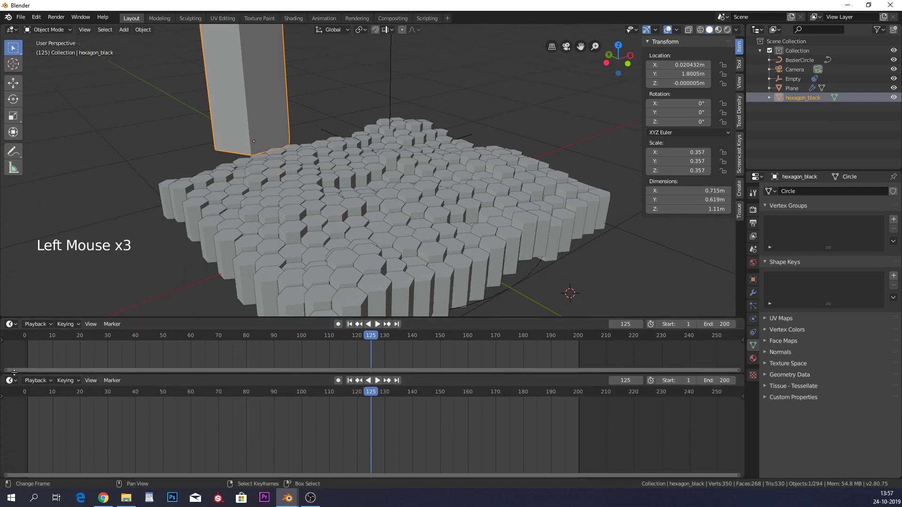
click(17, 380)
click(13, 383)
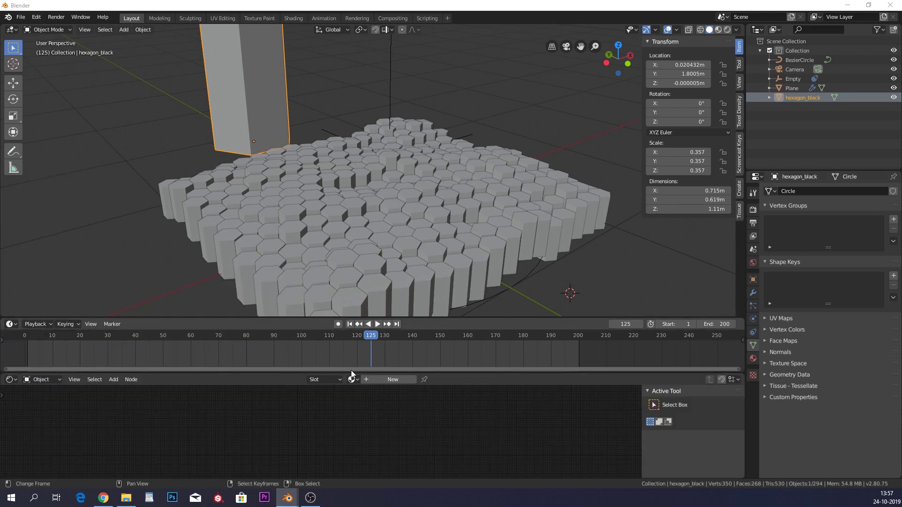
scroll(up, 3)
click(397, 382)
click(386, 381)
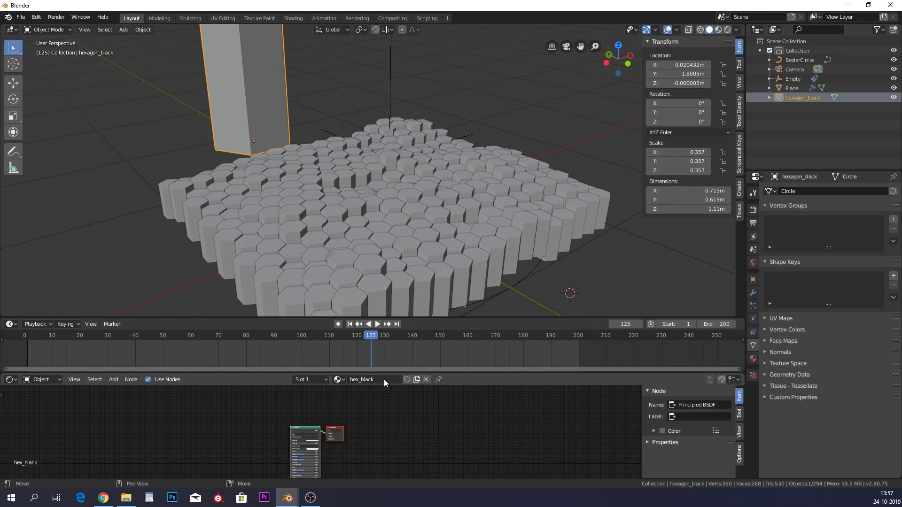
Set hex_black's Base Color to black and preview it in material and rendered shading
scroll(up, 3)
middle_click(323, 436)
click(337, 420)
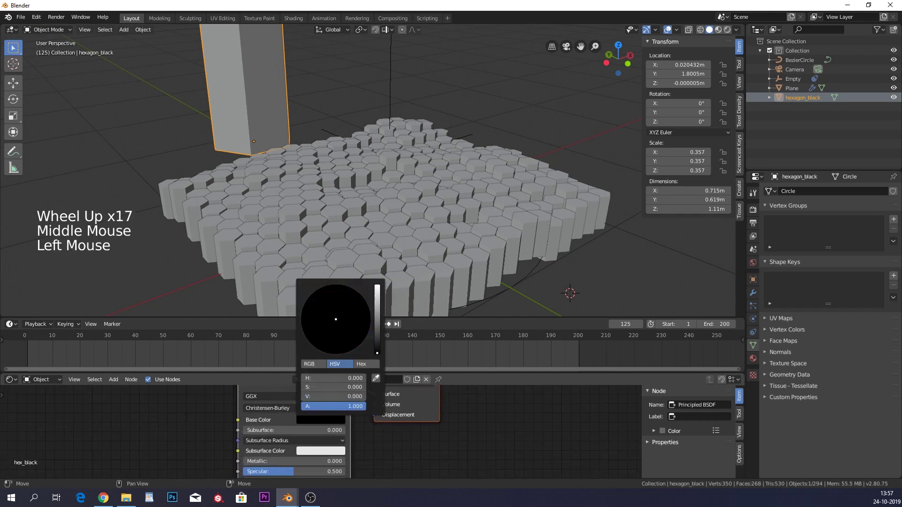
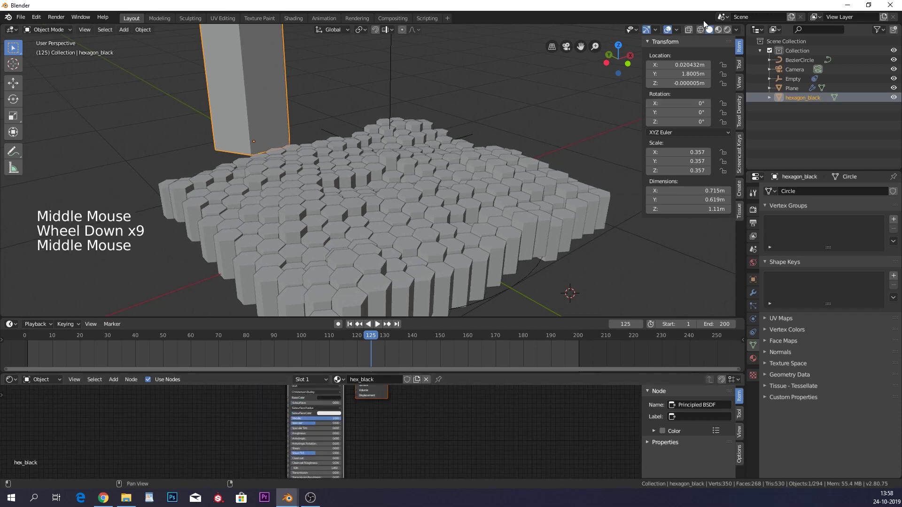
click(725, 30)
click(727, 30)
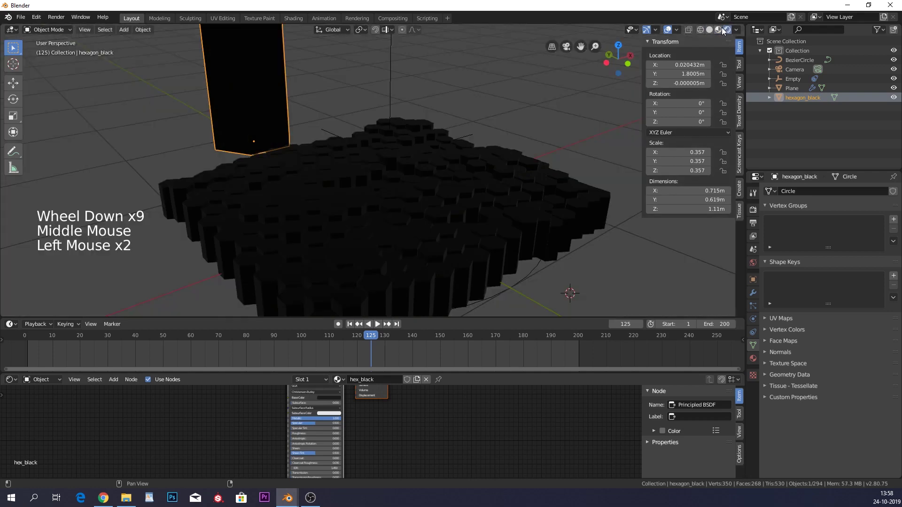
click(719, 30)
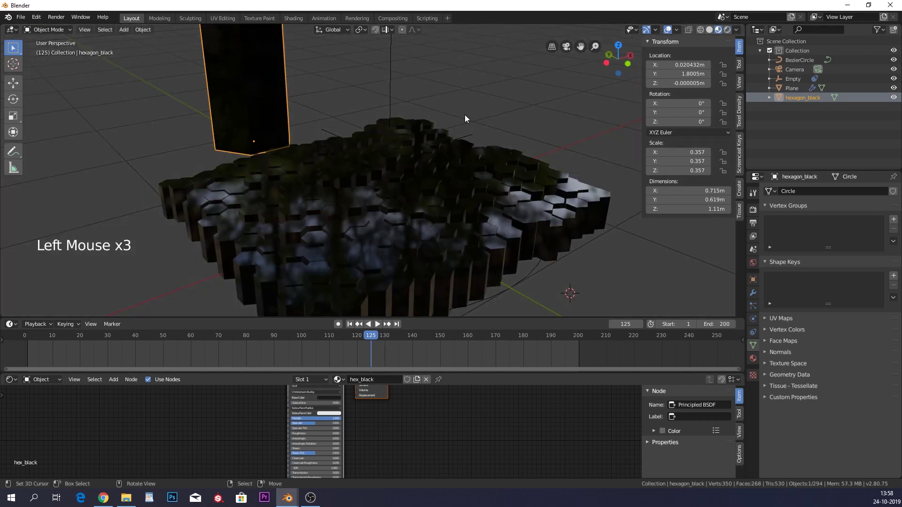
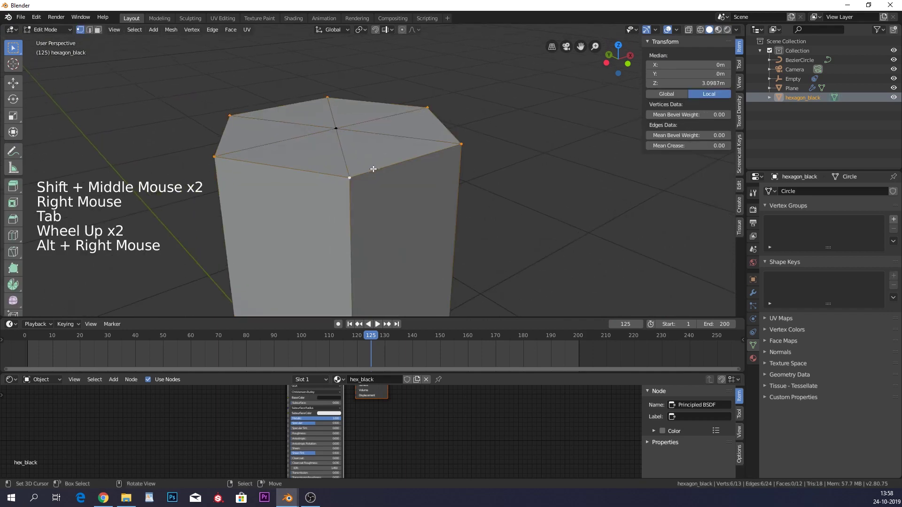
Bevel all the prism's edges in Edit Mode and return to Object Mode
key(a)
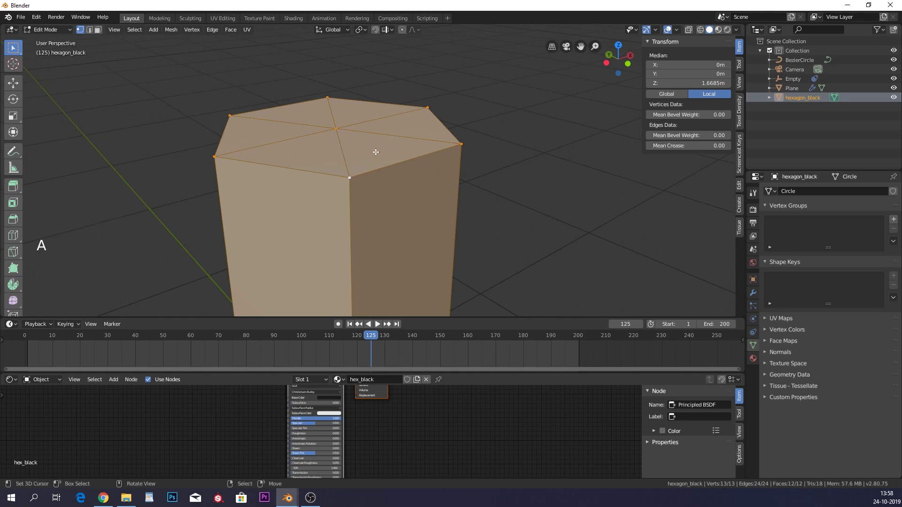
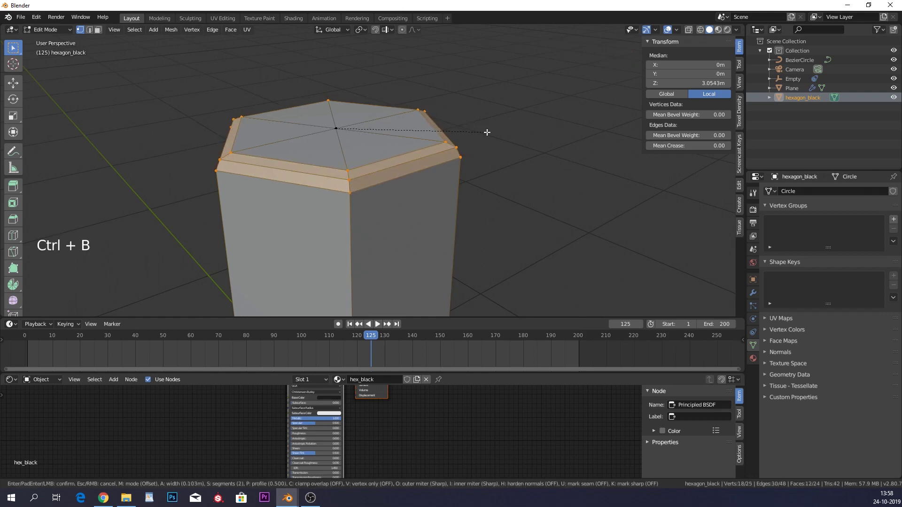
key(Tab)
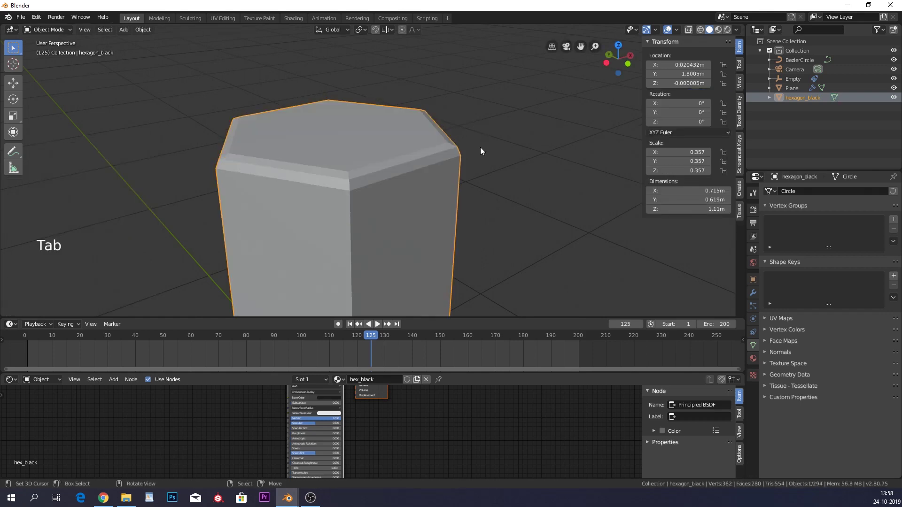
Shade the prism smooth and add a 3-segment, angle-limited Bevel modifier of 0.043 m
key(w)
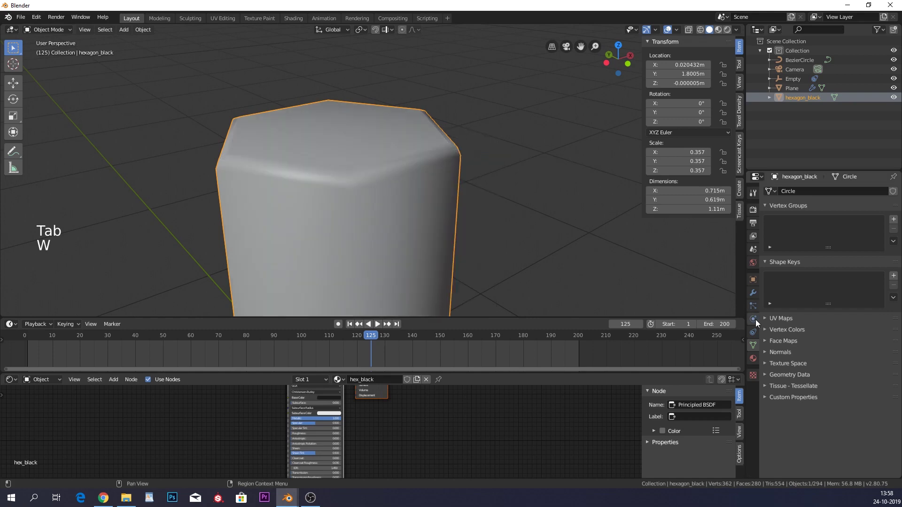
key(ctrl+z)
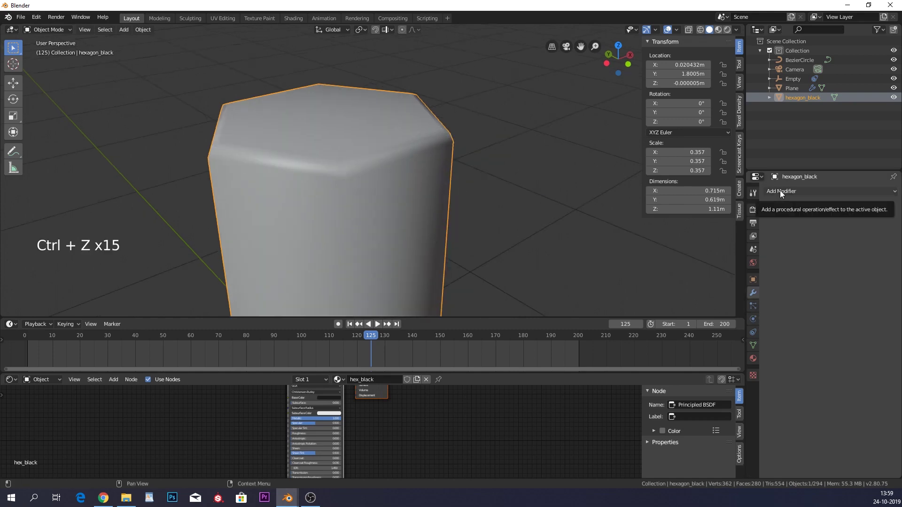
click(784, 194)
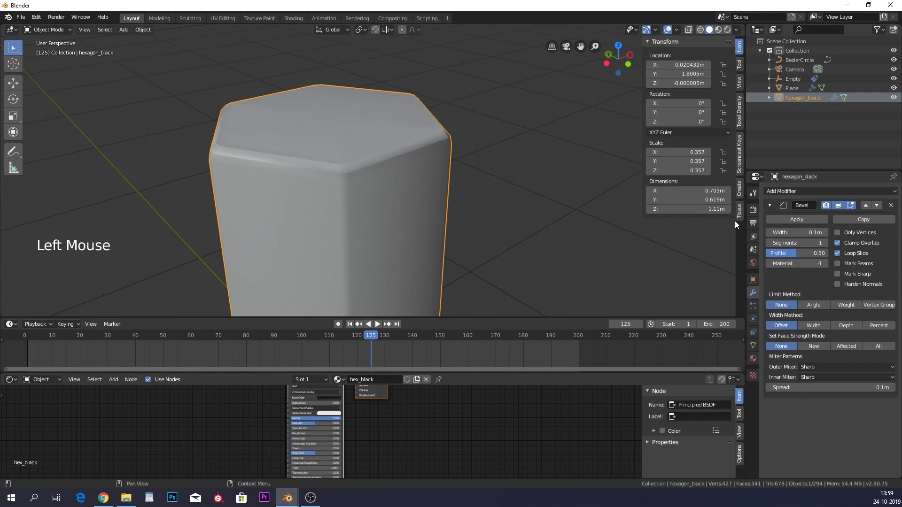
click(828, 245)
click(819, 306)
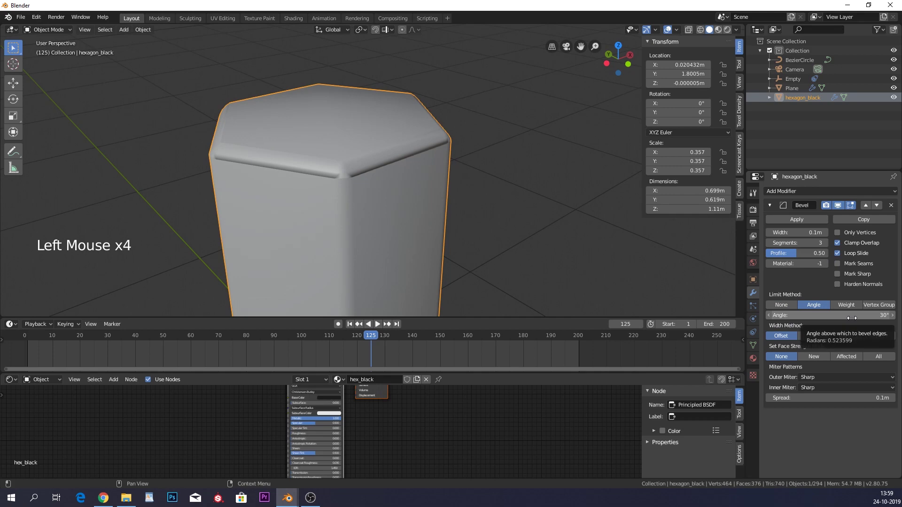
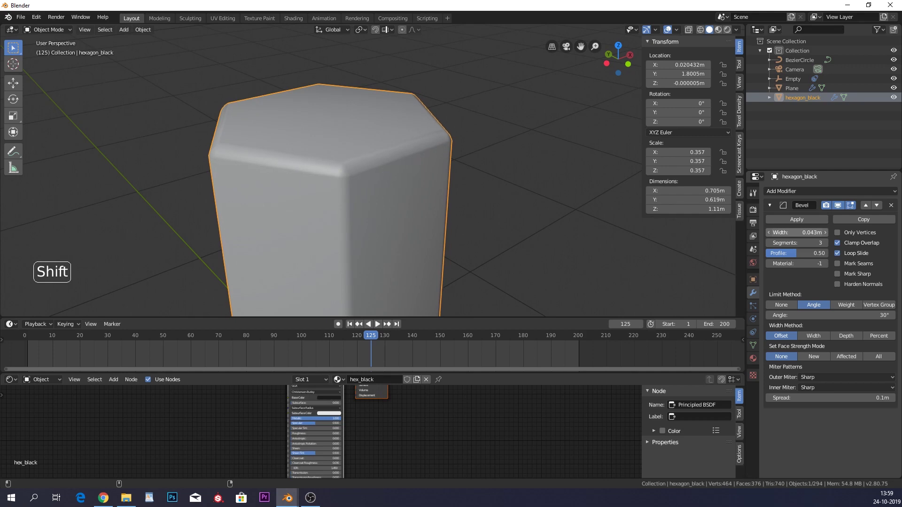
Add a Subdivision Surface modifier to the prism and view the honeycomb
click(814, 197)
click(814, 198)
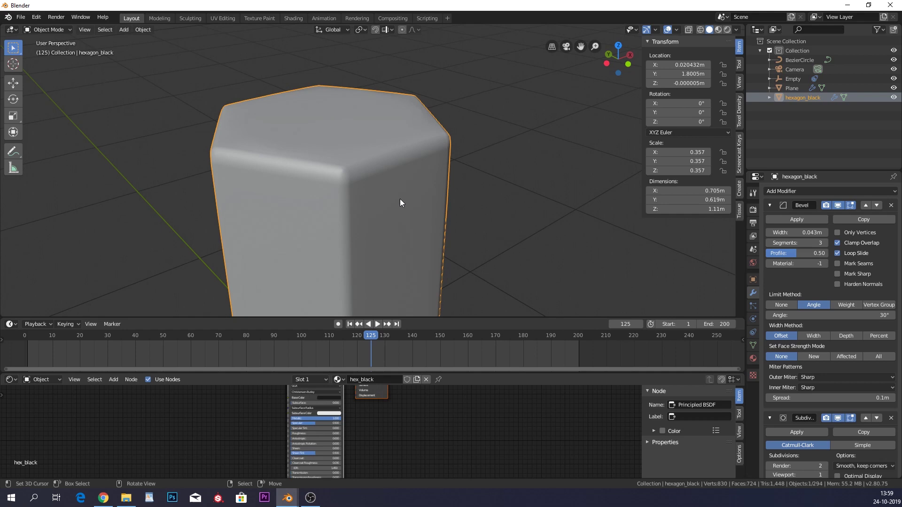
middle_click(419, 204)
scroll(down, 3)
middle_click(437, 216)
middle_click(404, 172)
Duplicate the prism and rename the copy hexagon_gold in the Outliner
key(shift+d)
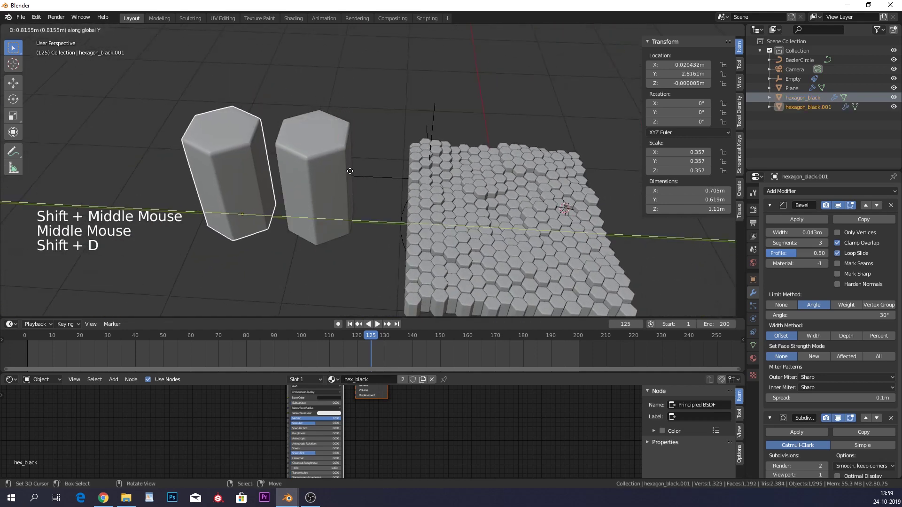
double_click(813, 109)
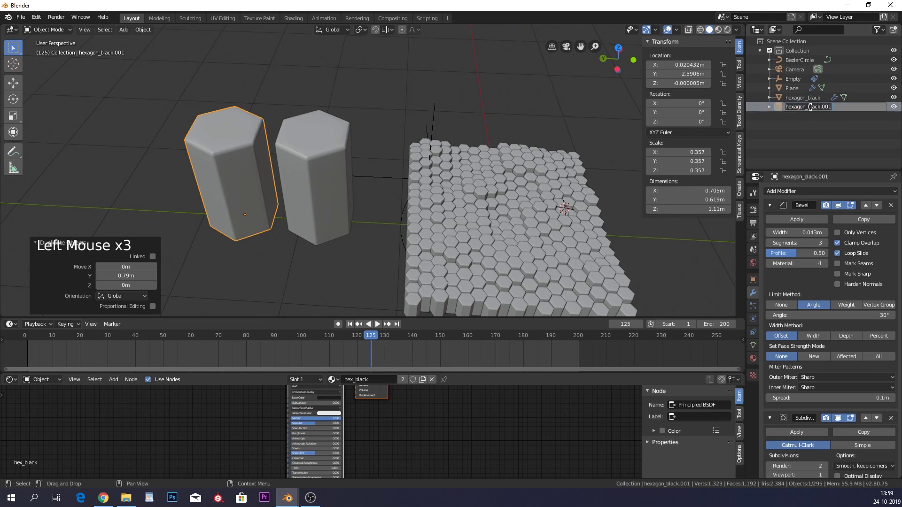
key(=)
key(BackSpace)
key(BackSpace)
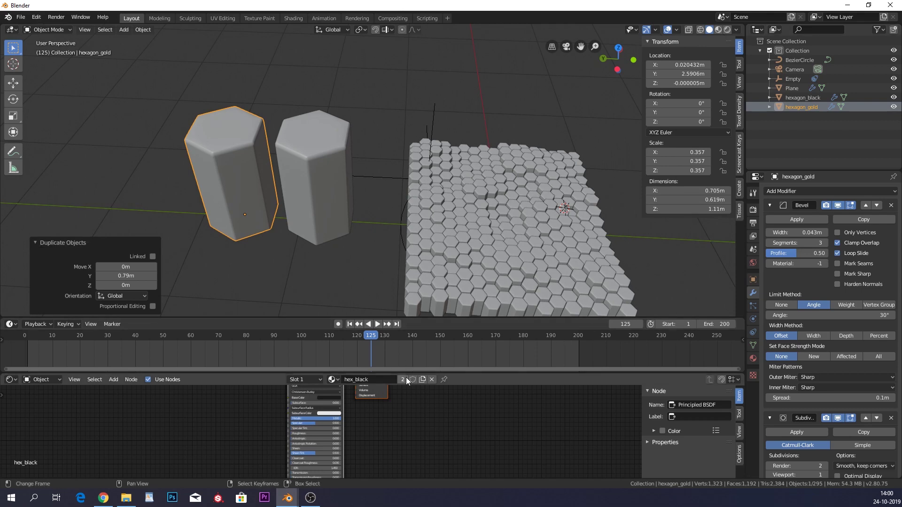
Make its material single-user as hex_gold with Metallic 1 and preview it
click(408, 383)
click(387, 382)
click(347, 423)
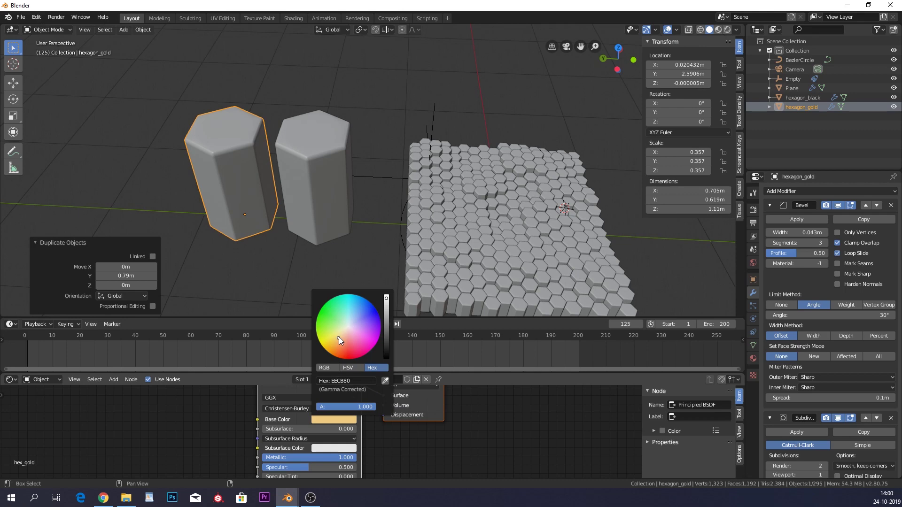
click(716, 30)
click(729, 30)
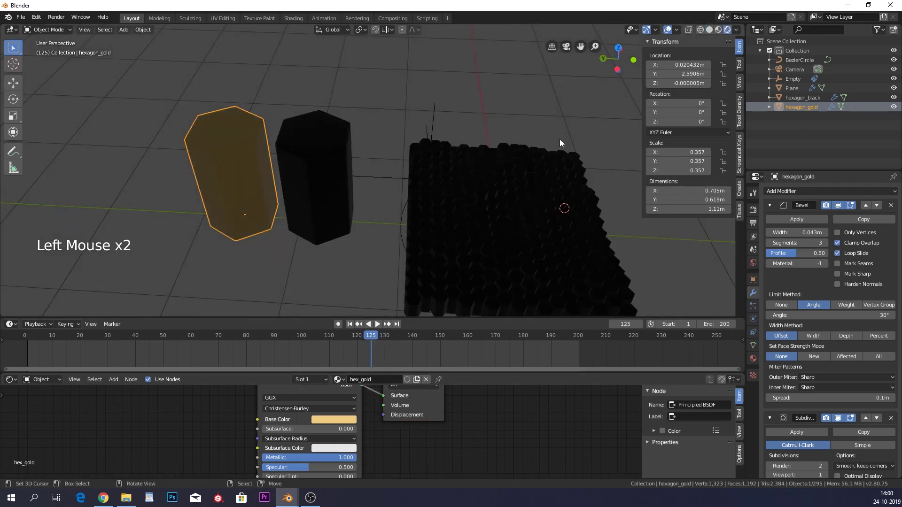
scroll(down, 3)
middle_click(569, 226)
middle_click(462, 171)
Switch the scene's render engine to Cycles
click(711, 29)
click(757, 197)
click(758, 211)
click(849, 194)
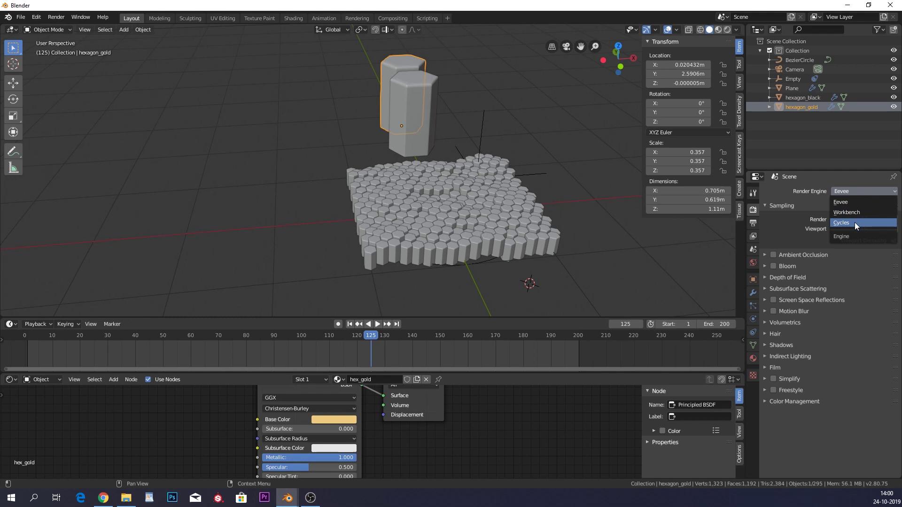
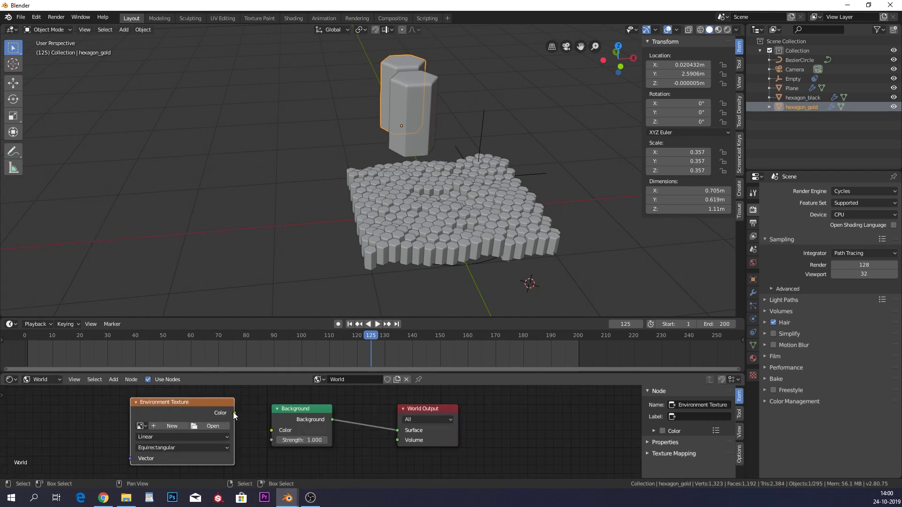
Light the world with music_hall_01_4k.hdr, preview it rendered, then return to solid display
click(236, 417)
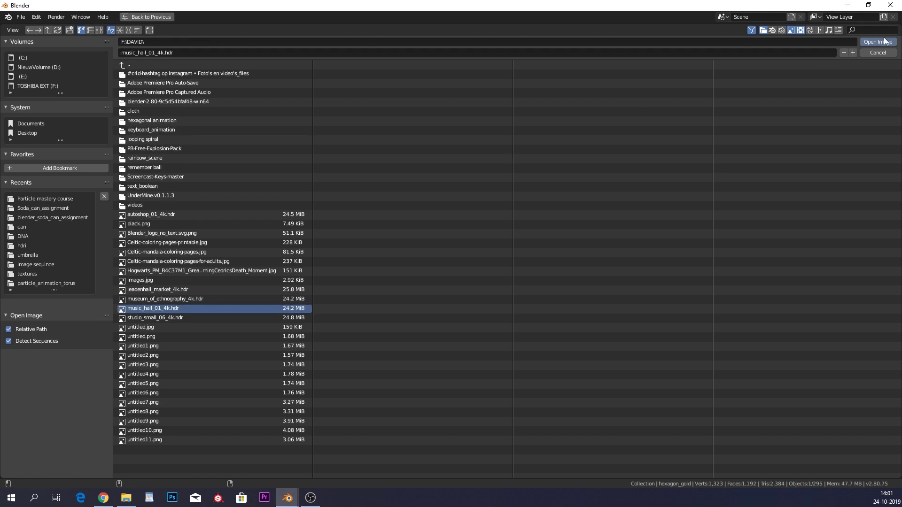
click(889, 39)
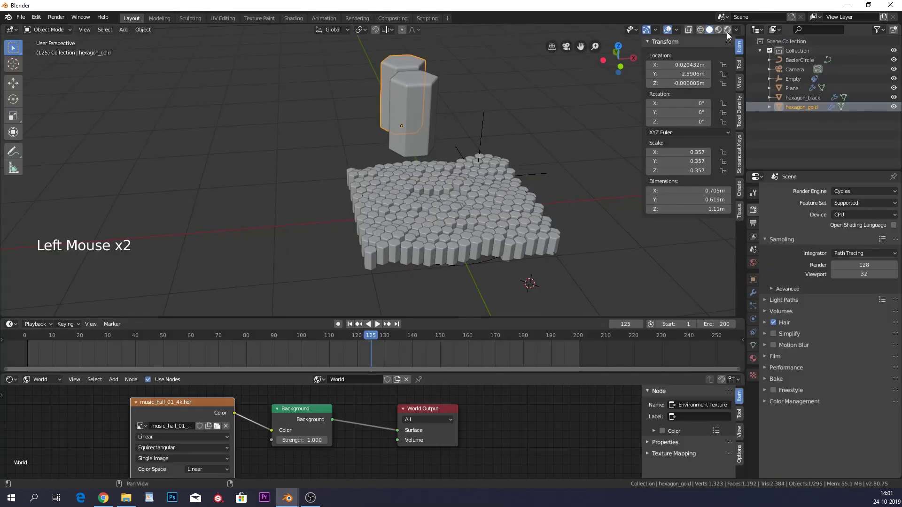
click(731, 36)
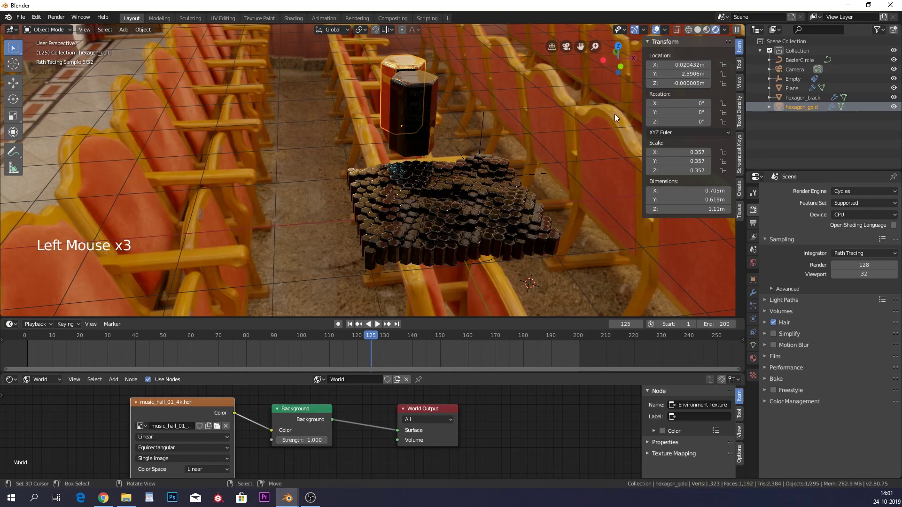
middle_click(481, 160)
middle_click(456, 158)
middle_click(400, 190)
scroll(up, 3)
middle_click(419, 111)
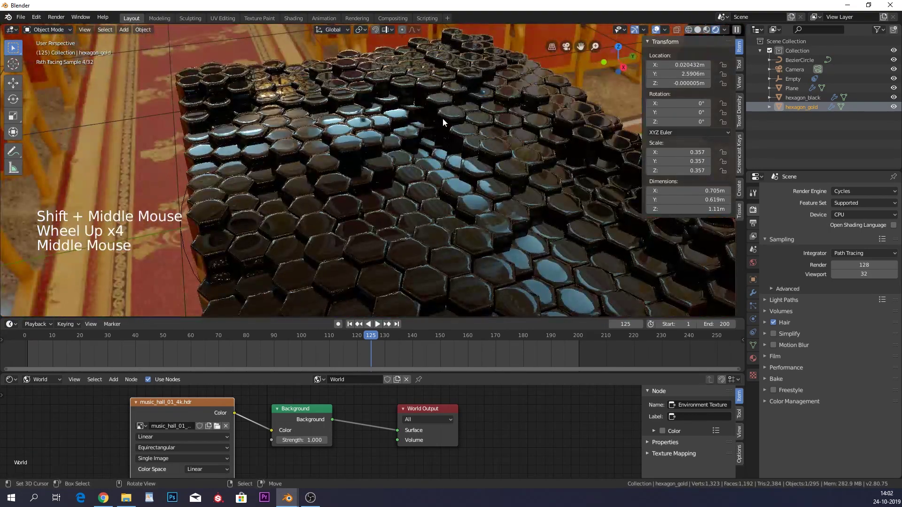
click(705, 32)
Lock the camera to view, frame a close-up over the hexagons and preview it lit
key(KP_0)
click(730, 156)
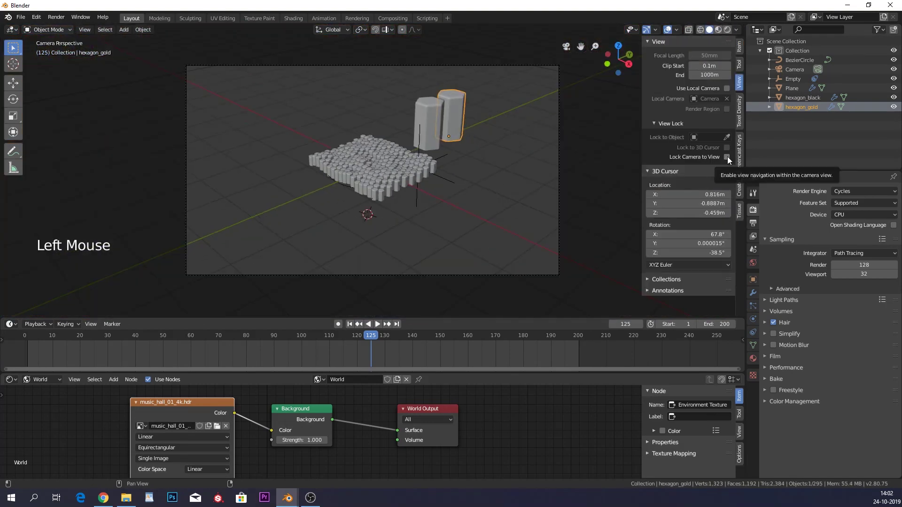
click(728, 159)
scroll(up, 3)
scroll(up, 3)
middle_click(433, 165)
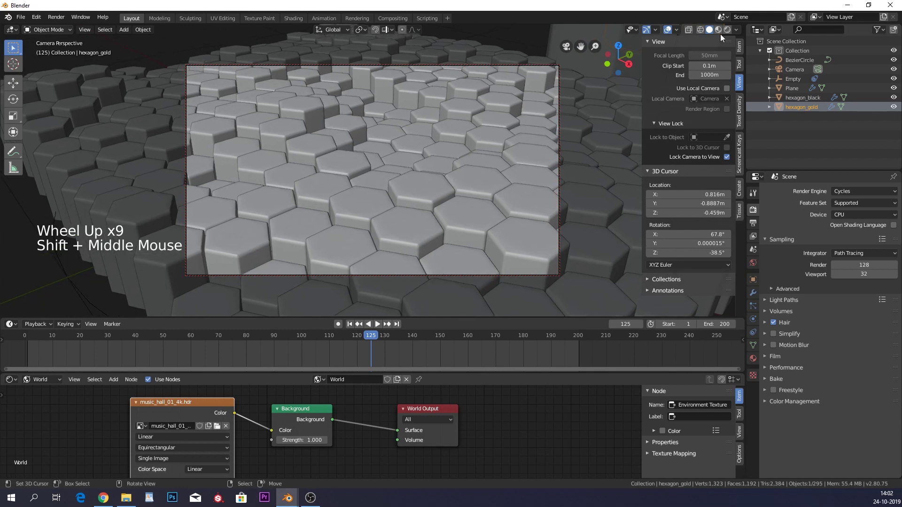
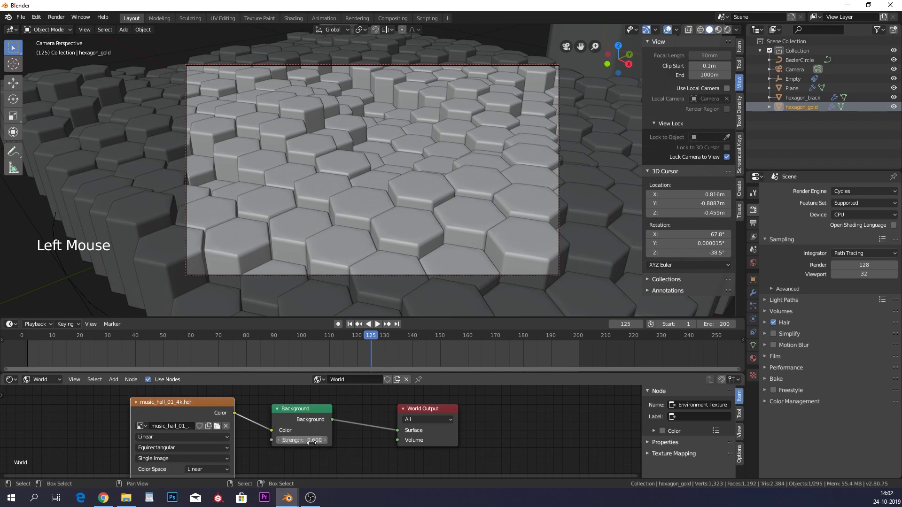
click(731, 31)
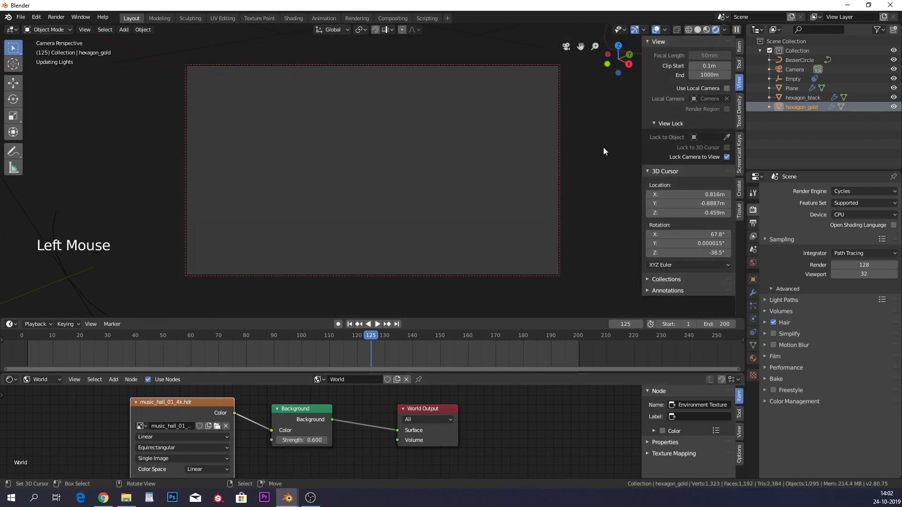
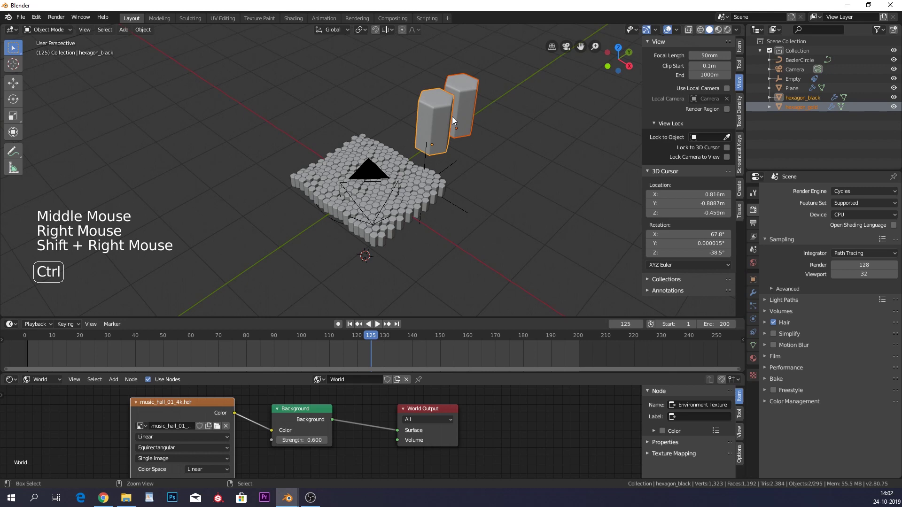
Group both hexagon prisms into a new hexagons collection
key(ctrl+g)
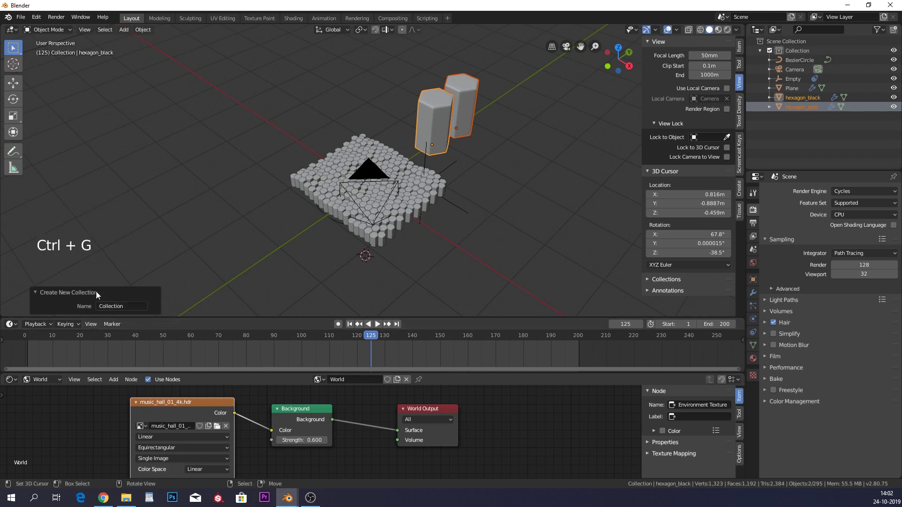
click(131, 305)
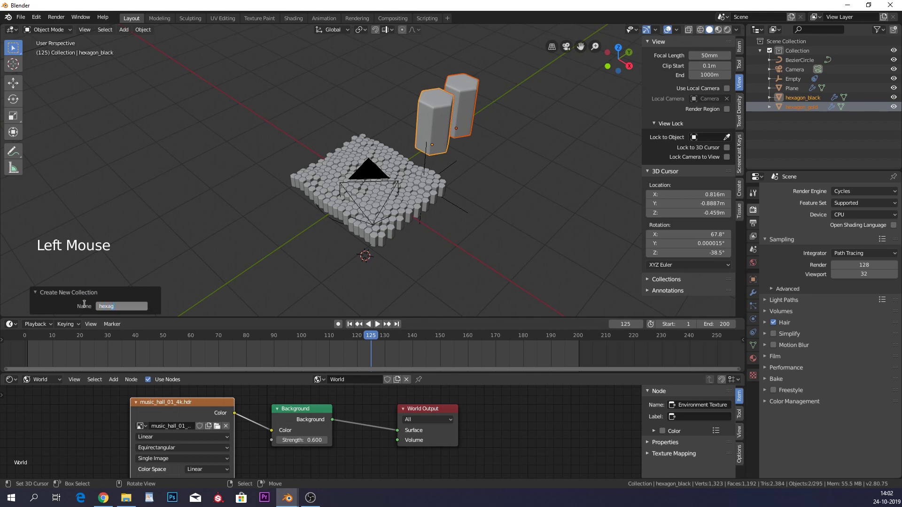
right_click(411, 213)
scroll(down, 3)
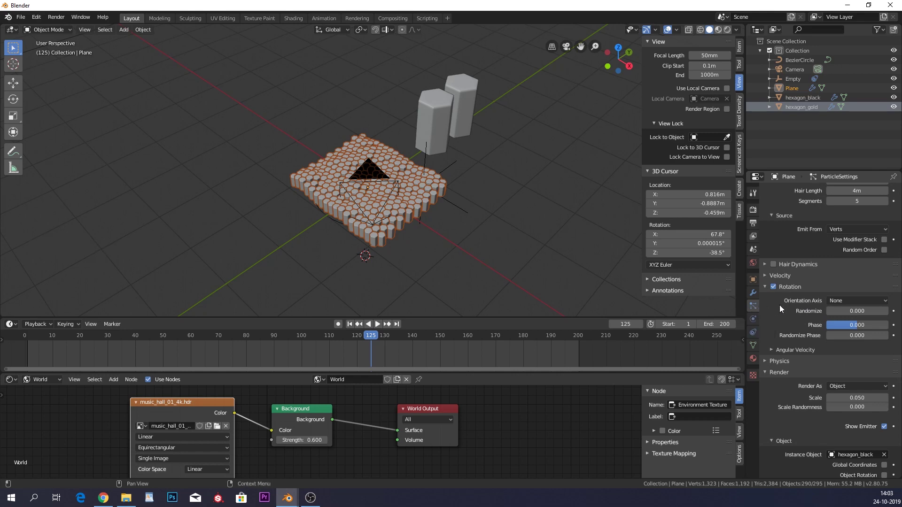
Render the plane's particles as the hexagons collection with Use Count, hexagon_black at 6
click(855, 391)
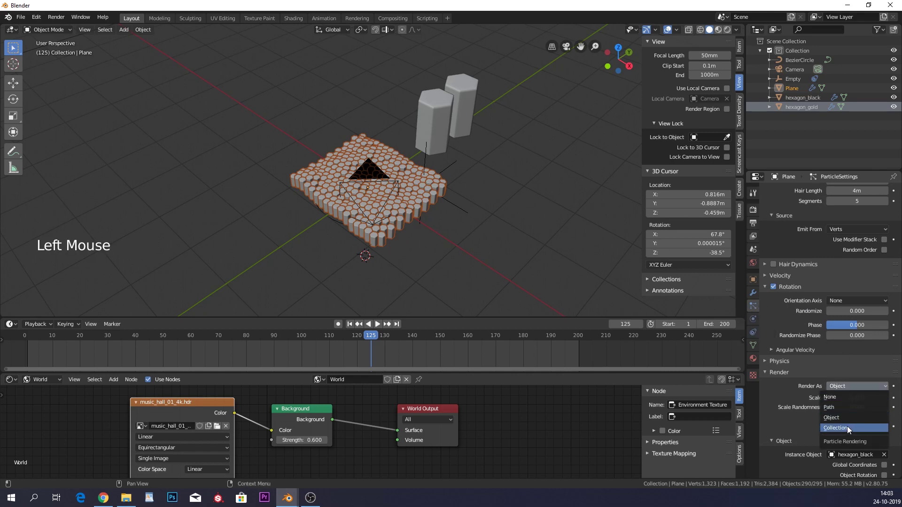
scroll(down, 3)
click(866, 419)
scroll(down, 3)
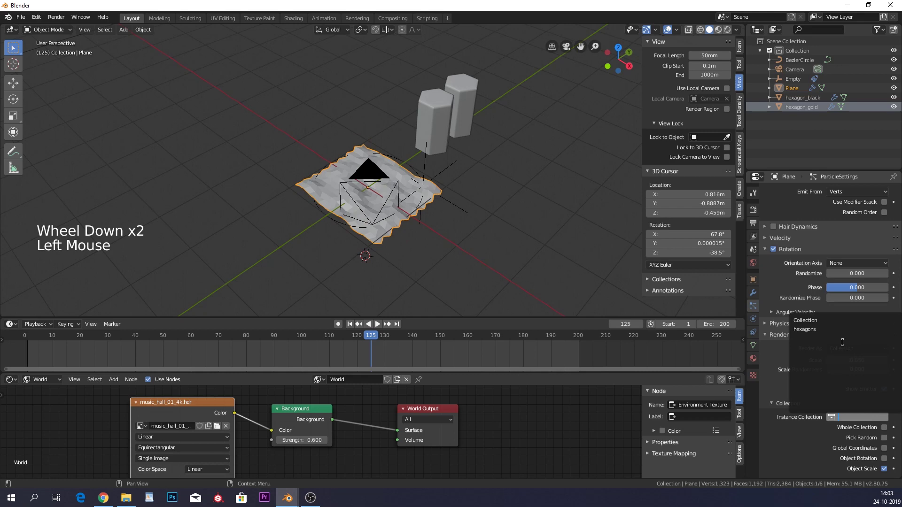
scroll(down, 3)
click(787, 373)
click(804, 372)
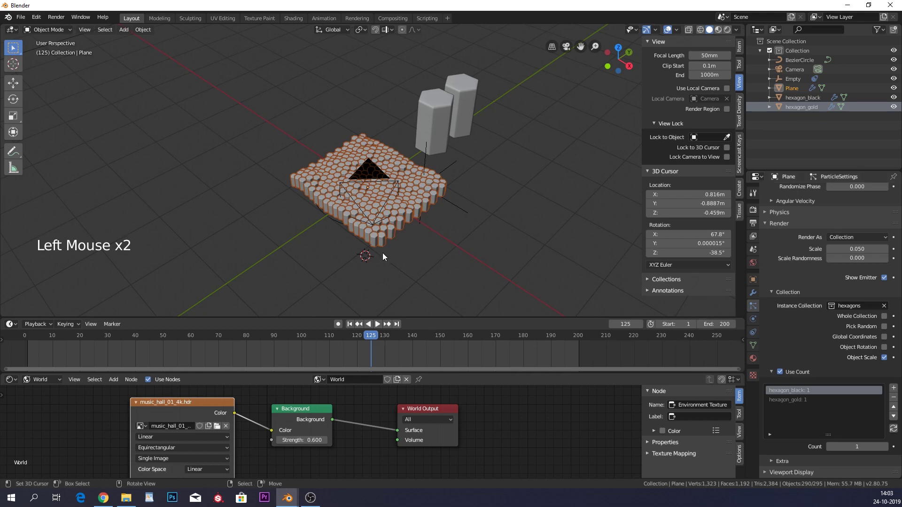
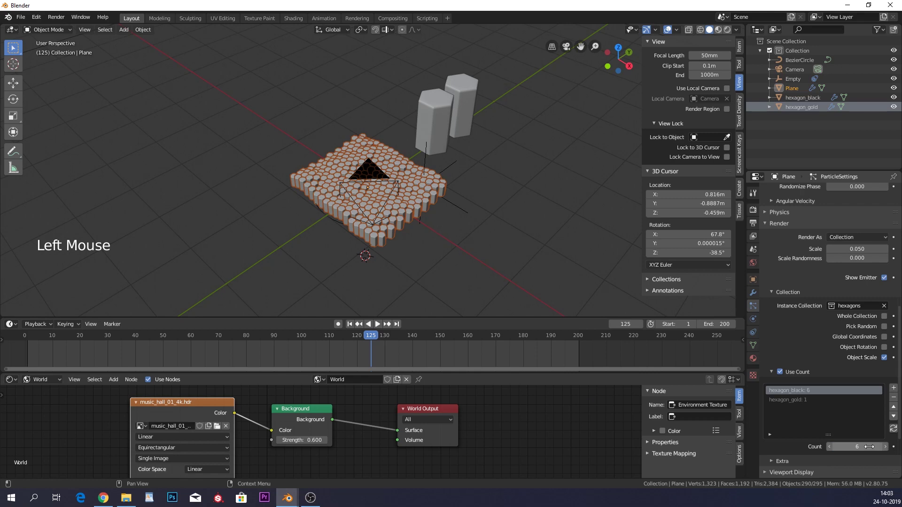
Preview the scattered black-and-gold honeycomb through the camera
click(731, 33)
scroll(up, 3)
key(KP_0)
scroll(up, 3)
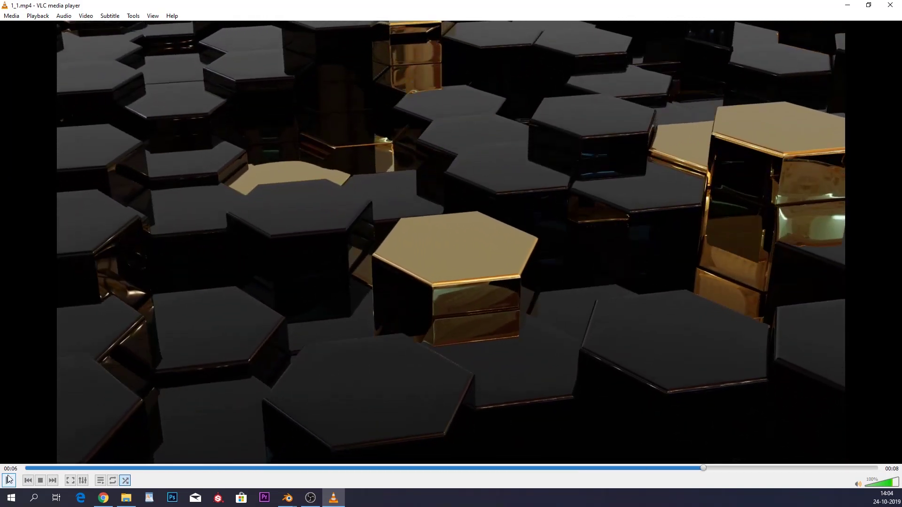
scroll(down, 3)
middle_click(412, 120)
Add a new plane (Plane.001), scale it up and start moving it over the honeycomb
key(shift+a)
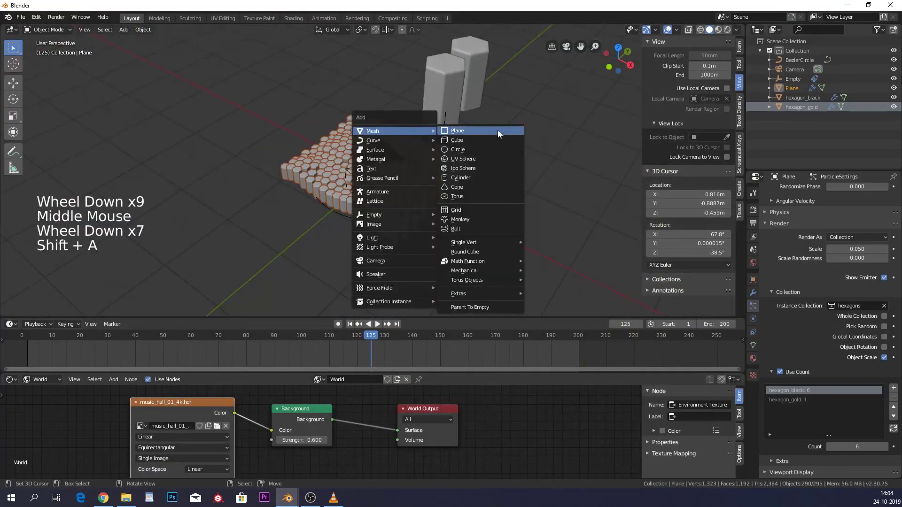
key(g)
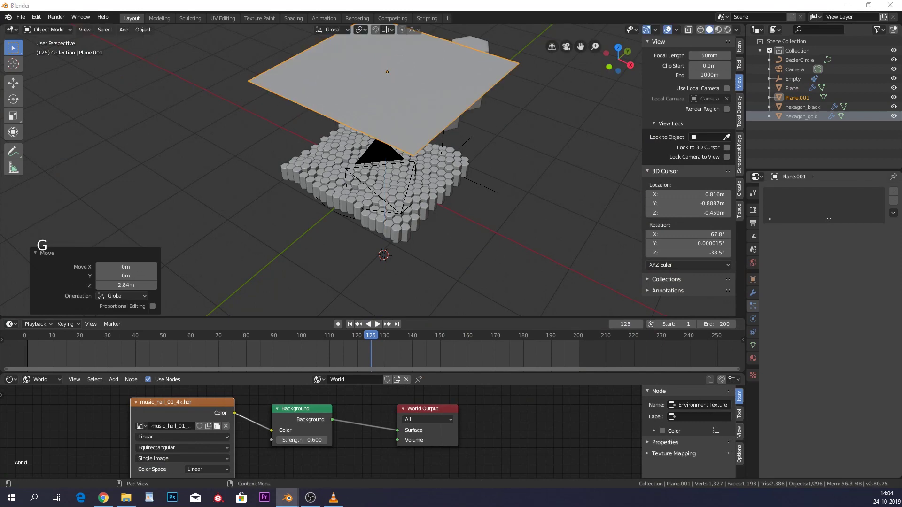
middle_click(483, 197)
middle_click(517, 200)
key(g)
middle_click(451, 129)
key(r)
middle_click(464, 270)
middle_click(481, 138)
Nudge and rotate the plane until it floats above the particle field, then confirm its placement
middle_click(456, 218)
key(g)
middle_click(497, 149)
key(r)
middle_click(471, 84)
key(g)
middle_click(459, 119)
click(39, 383)
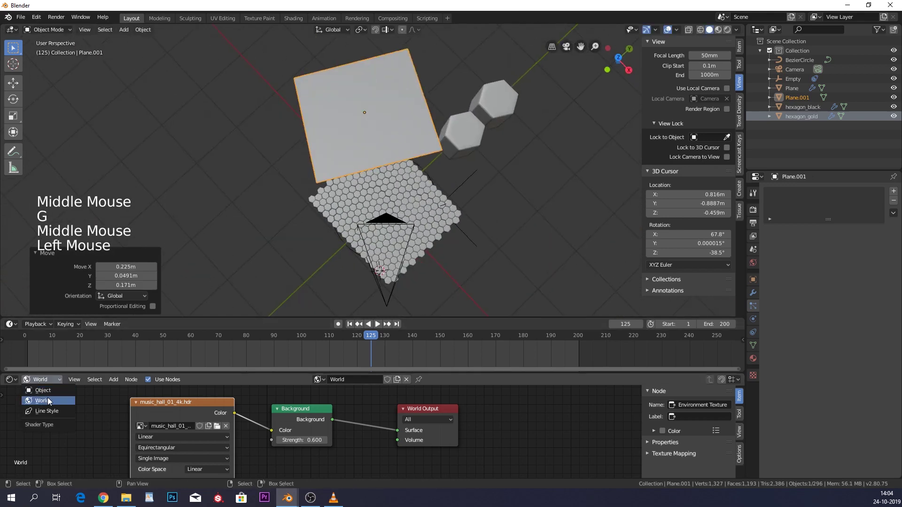
middle_click(287, 405)
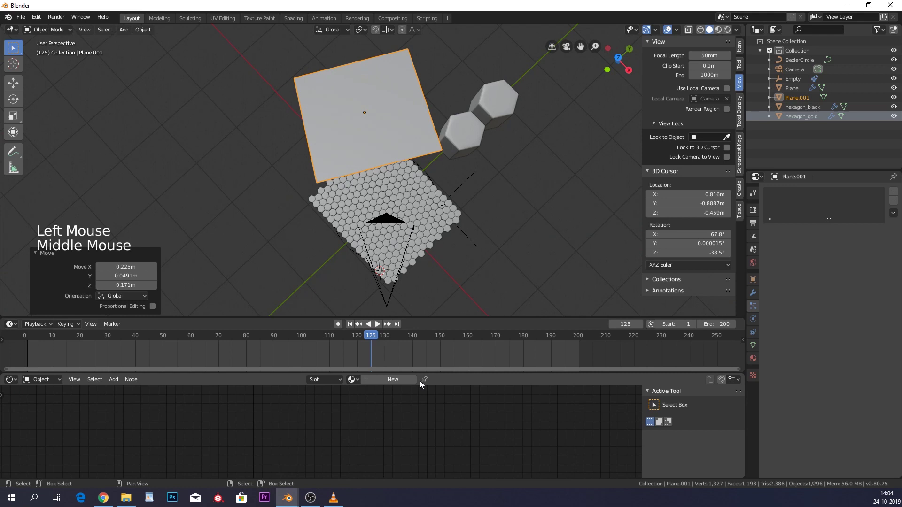
Create Material.001 on the plane, swap the Principled BSDF for an Emission node at strength 0.3 wired to the output
click(398, 384)
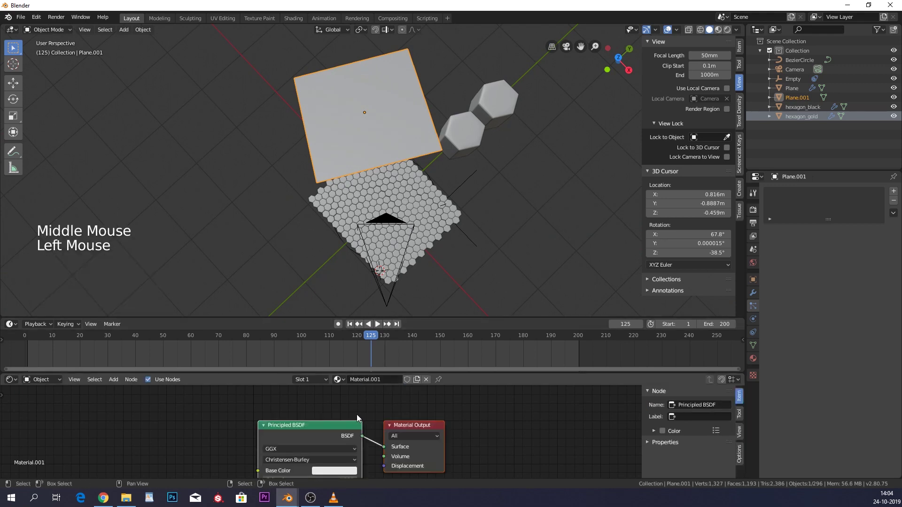
middle_click(359, 416)
click(376, 434)
click(294, 421)
key(Delete)
key(ctrl+z)
click(298, 415)
click(313, 395)
click(310, 421)
key(Delete)
key(shift+a)
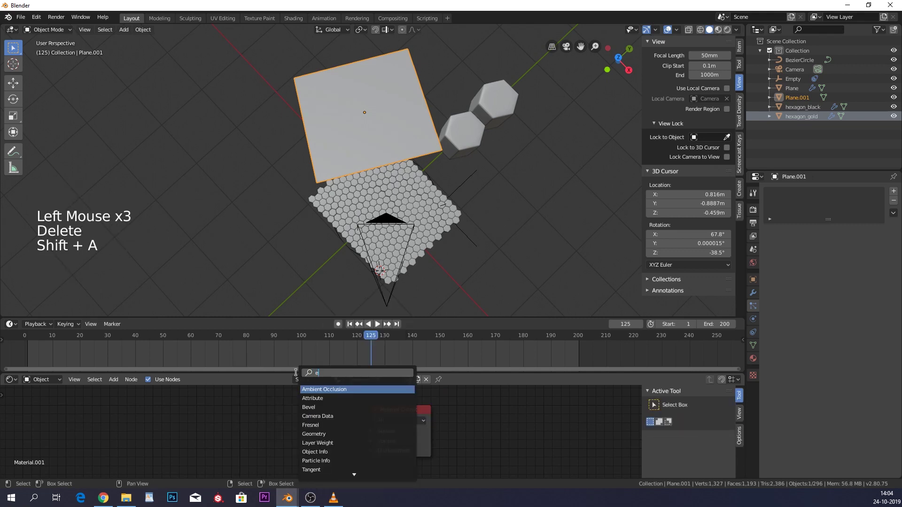
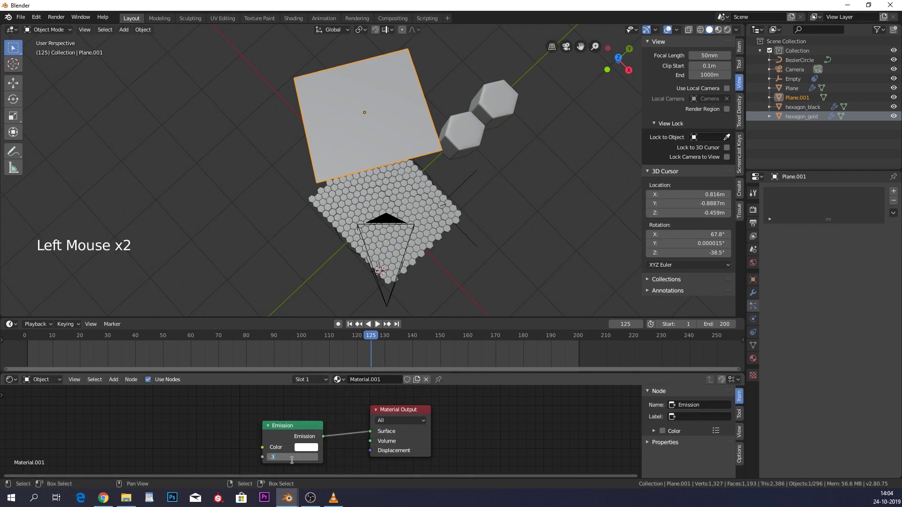
scroll(down, 3)
middle_click(348, 251)
Preview the emission lighting on the honeycomb through the scene camera in rendered view
key(KP_0)
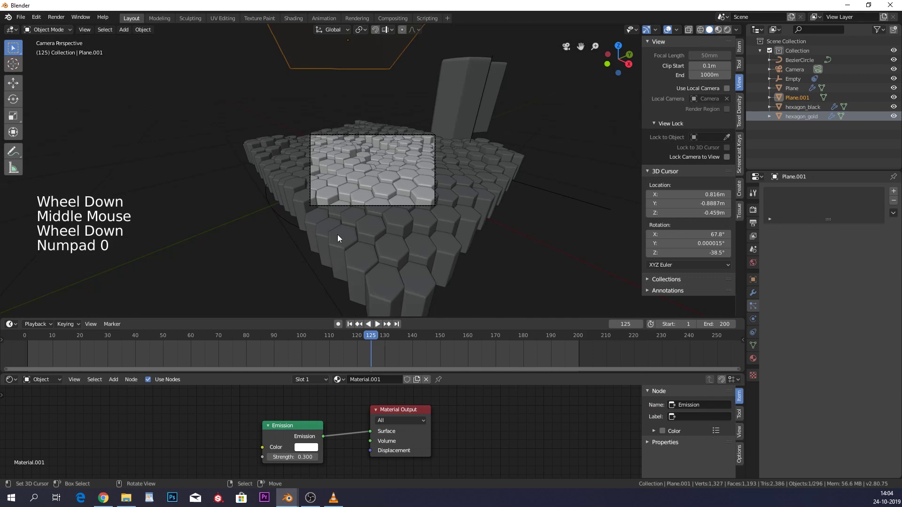
click(733, 36)
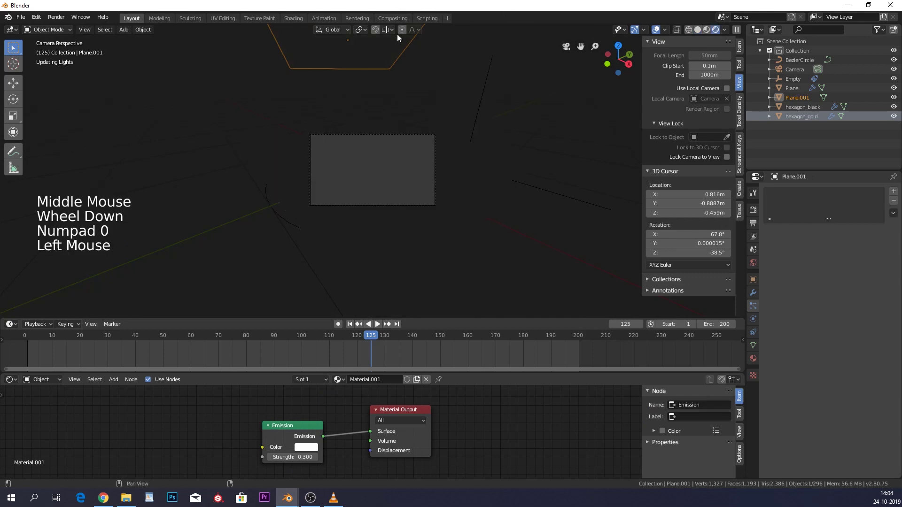
right_click(381, 35)
right_click(369, 44)
right_click(385, 57)
key(s)
scroll(up, 3)
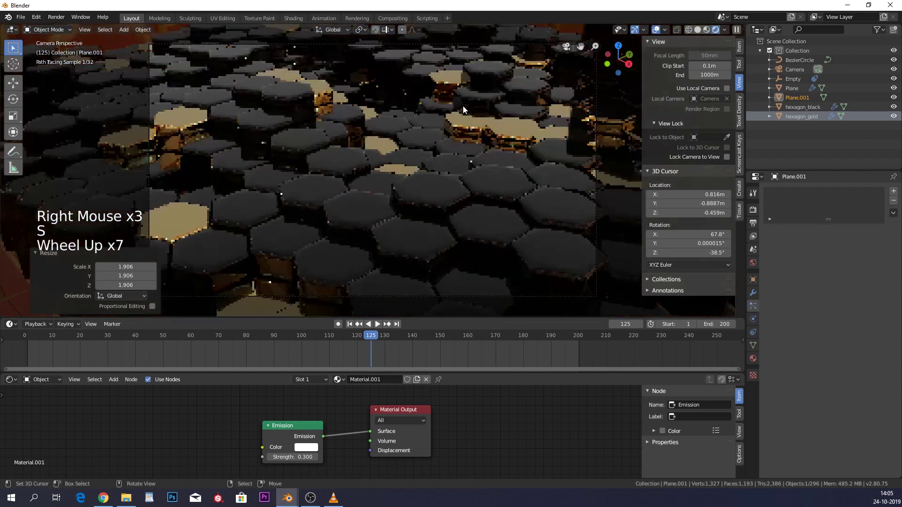
Return the viewport to solid display and bring up the 1920×1080 output settings
click(660, 148)
scroll(down, 3)
middle_click(514, 124)
middle_click(505, 153)
scroll(down, 3)
scroll(down, 3)
click(746, 250)
click(753, 223)
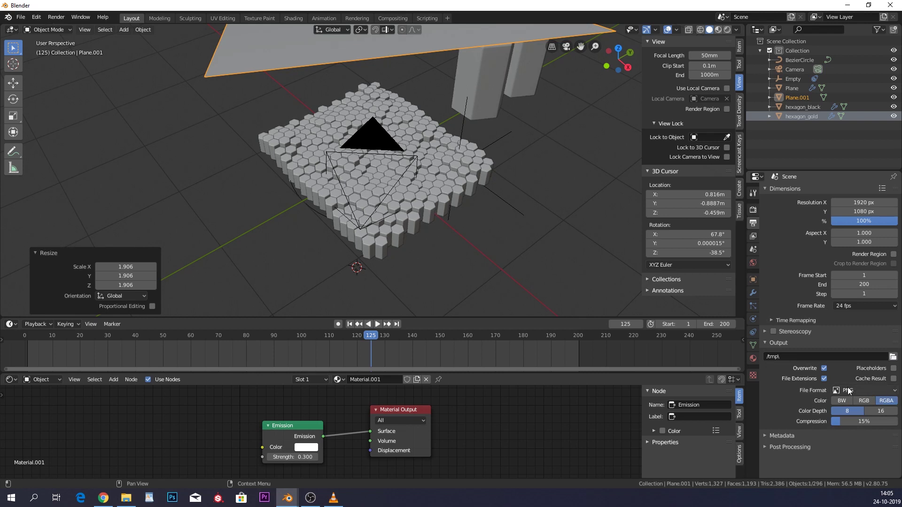
click(62, 21)
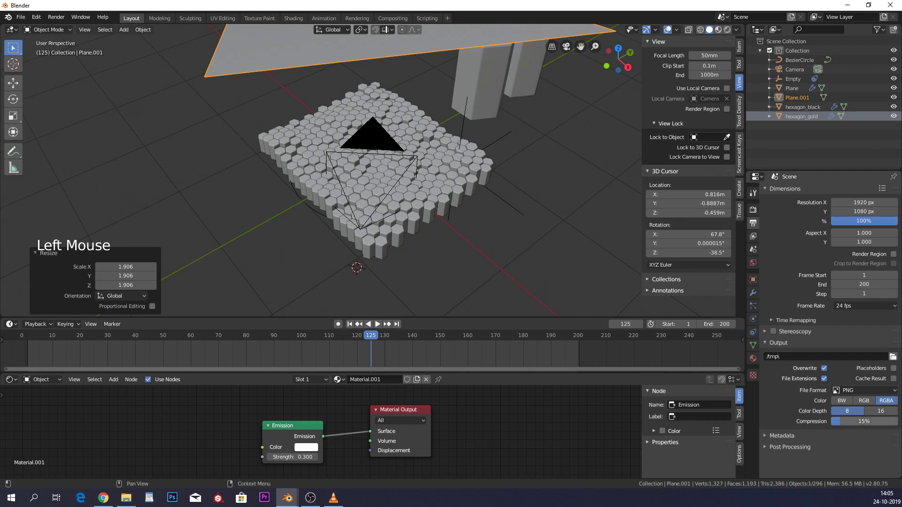